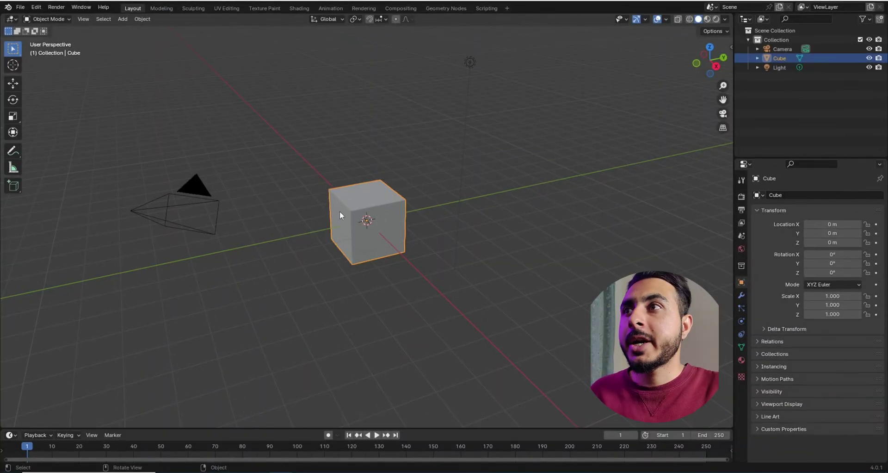
Orbit and zoom around the default scene, then deselect the cube.
{"action": "left_click_drag", "start_coordinate": [167, 53], "coordinate": [367, 234]}
{"action": "middle_click", "coordinate": [367, 233]}
{"action": "scroll", "scroll_direction": "down", "scroll_amount": 3}
{"action": "scroll", "scroll_direction": "up", "scroll_amount": 3}
{"action": "middle_click", "coordinate": [414, 248]}
{"action": "scroll", "scroll_direction": "up", "scroll_amount": 3}
{"action": "left_click", "coordinate": [357, 142]}
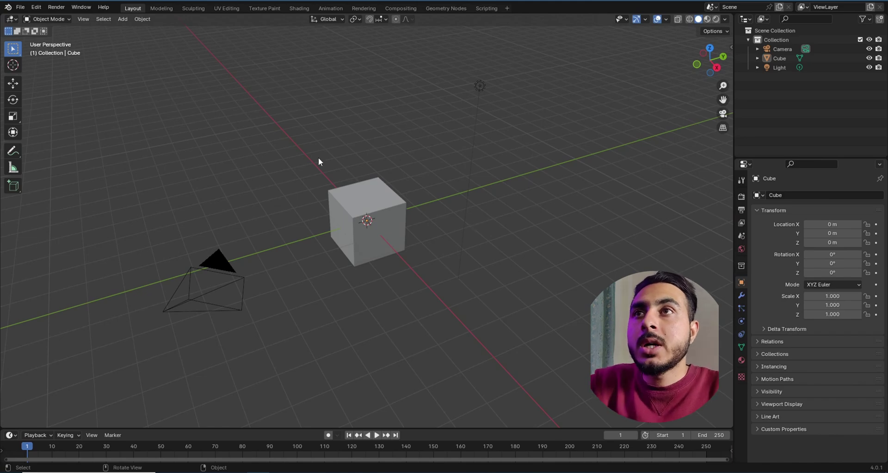
Add a cube to the empty scene via Shift+A > Mesh > Cube.
{"action": "left_click_drag", "start_coordinate": [99, 49], "coordinate": [447, 253]}
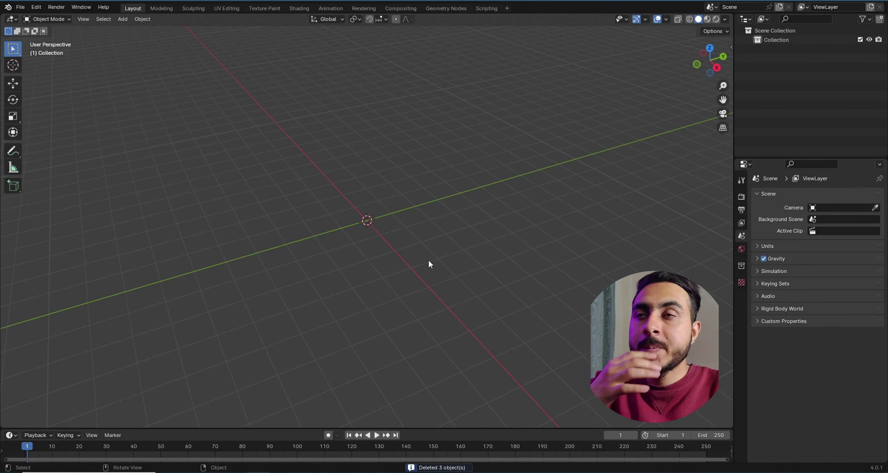
{"action": "middle_click", "coordinate": [388, 218]}
{"action": "key", "text": "shift+a"}
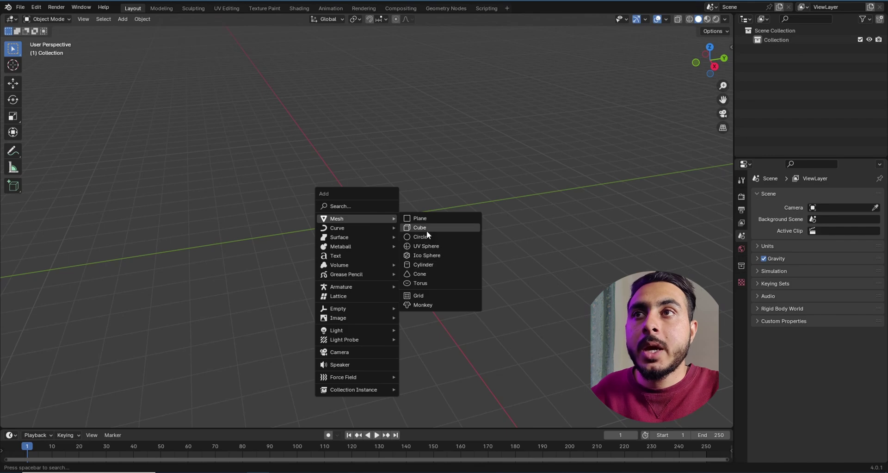
{"action": "left_click", "coordinate": [431, 234]}
{"action": "middle_click", "coordinate": [383, 221]}
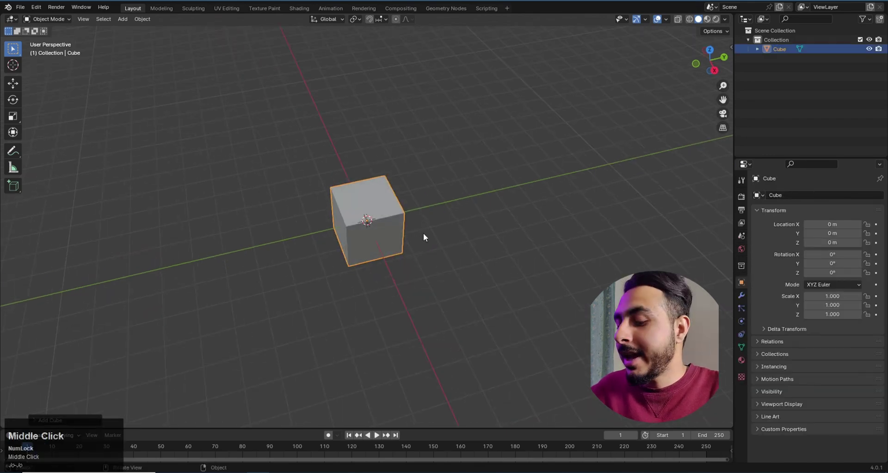
Stretch the cube along Y, flatten it along Z and raise it above the grid.
{"action": "key", "text": "s"}
{"action": "key", "text": "y"}
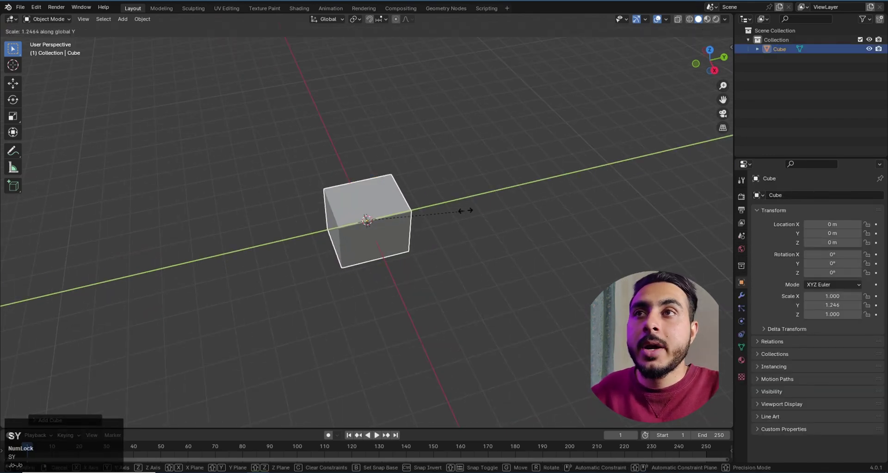
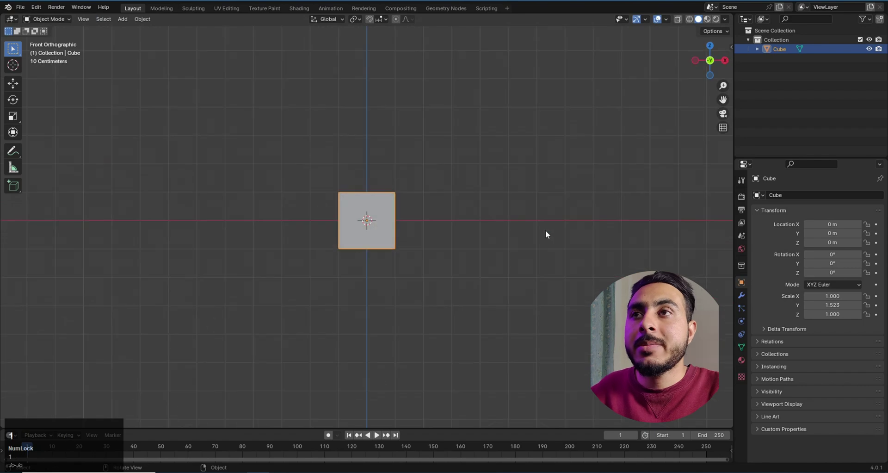
{"action": "key", "text": "s"}
{"action": "key", "text": "z"}
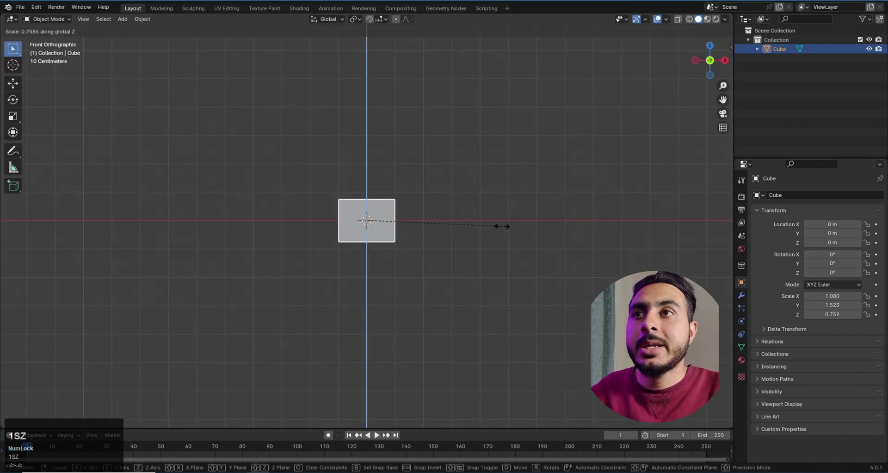
{"action": "left_click", "coordinate": [493, 230]}
{"action": "key", "text": "g"}
{"action": "key", "text": "z"}
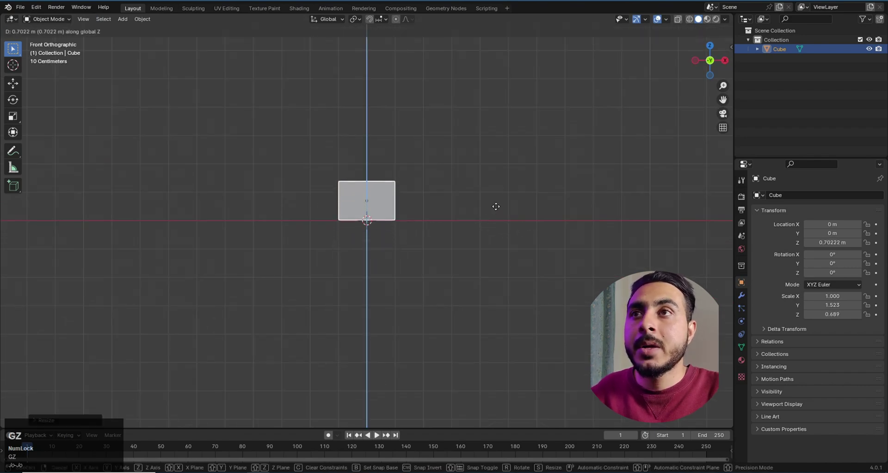
{"action": "left_click", "coordinate": [497, 209]}
Rotate the box 90° around Z and apply its transforms with Ctrl+A.
{"action": "middle_click", "coordinate": [455, 221]}
{"action": "key", "text": "r"}
{"action": "key", "text": "z"}
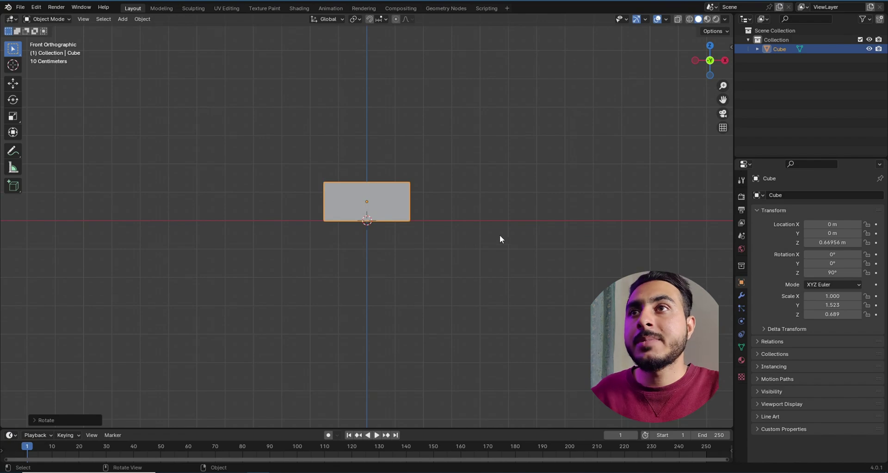
{"action": "middle_click", "coordinate": [416, 197]}
{"action": "scroll", "scroll_direction": "up", "scroll_amount": 3}
{"action": "middle_click", "coordinate": [427, 227]}
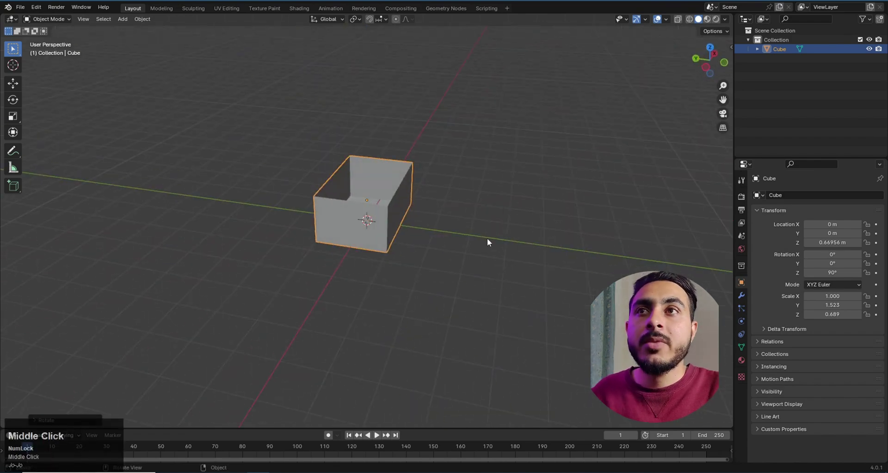
{"action": "key", "text": "ctrl+a"}
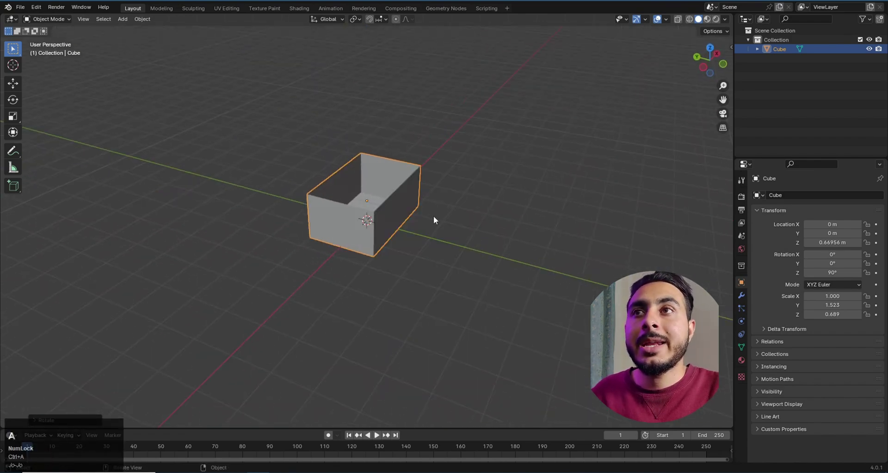
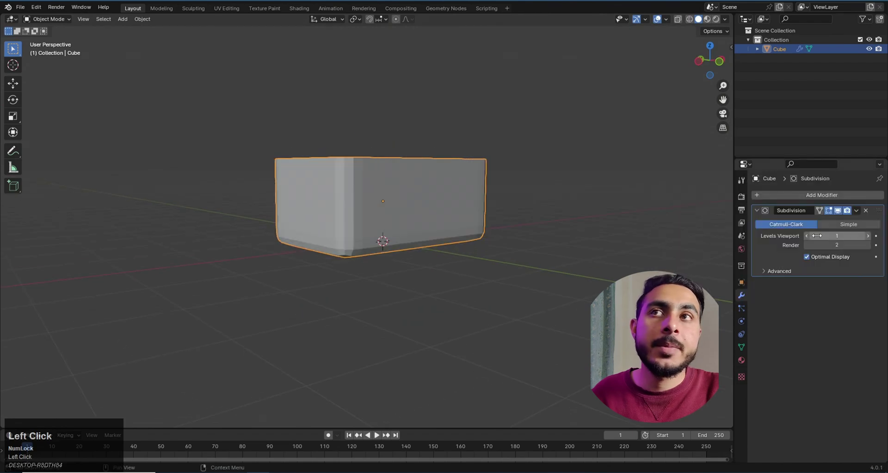
Shade the subdivided box smooth from its context menu and inspect the rounded tub.
{"action": "right_click", "coordinate": [345, 185]}
{"action": "left_click", "coordinate": [343, 184]}
{"action": "left_click_drag", "start_coordinate": [447, 185], "coordinate": [469, 221]}
{"action": "scroll", "scroll_direction": "down", "scroll_amount": 3}
{"action": "key", "text": "Tab"}
{"action": "middle_click", "coordinate": [476, 226]}
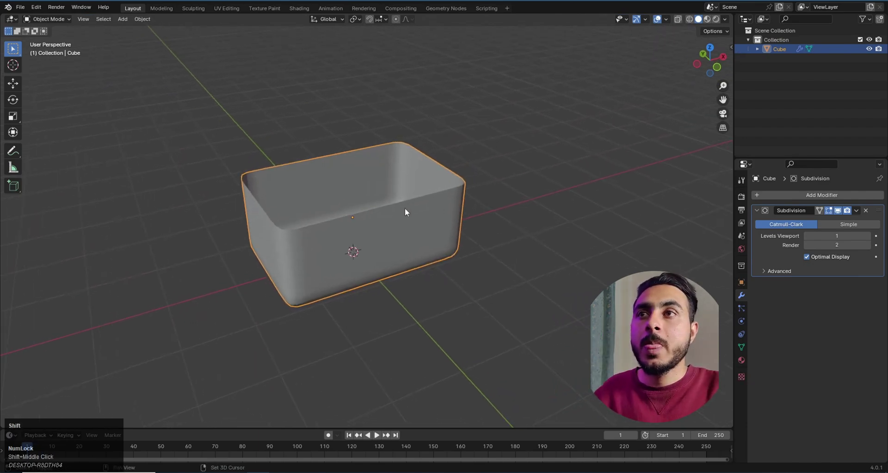
{"action": "key", "text": "shift+a"}
Add a plane and move it along X to sit beside the tub.
{"action": "left_click", "coordinate": [464, 199]}
{"action": "key", "text": "7"}
{"action": "scroll", "scroll_direction": "down", "scroll_amount": 3}
{"action": "key", "text": "g"}
{"action": "key", "text": "x"}
{"action": "left_click_drag", "start_coordinate": [545, 248], "coordinate": [486, 259]}
{"action": "middle_click", "coordinate": [485, 258]}
{"action": "scroll", "scroll_direction": "up", "scroll_amount": 3}
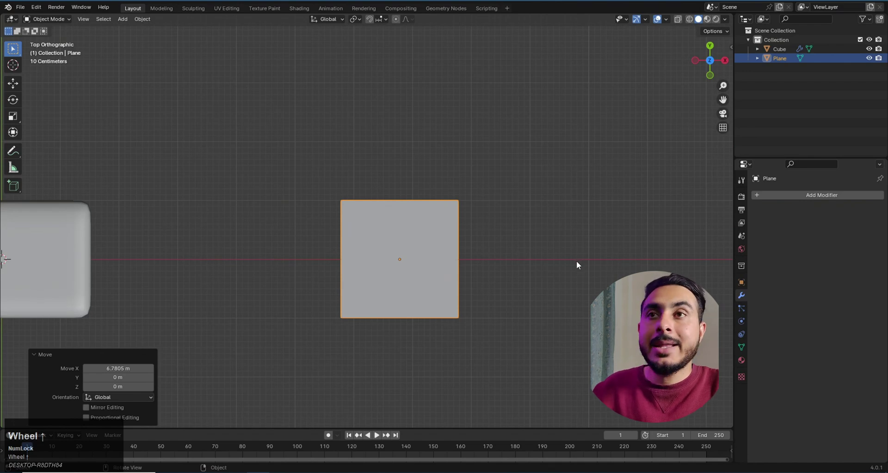
Scale the plane down along Y into a narrow strip.
{"action": "key", "text": "s"}
{"action": "key", "text": "y"}
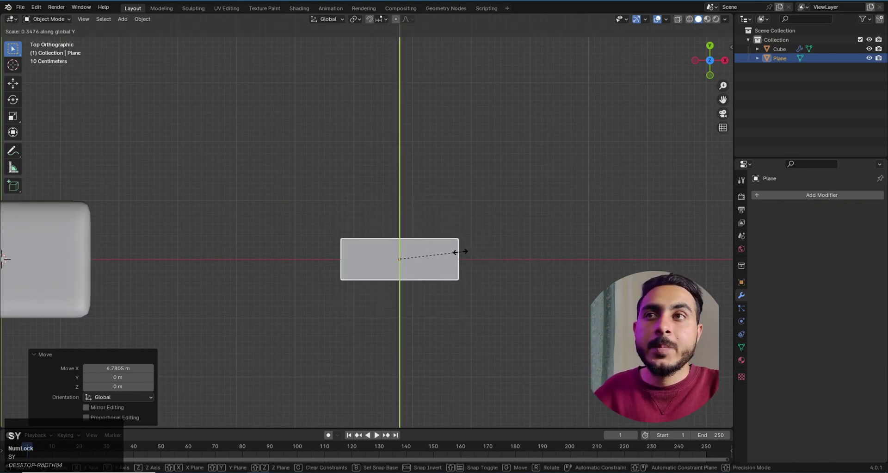
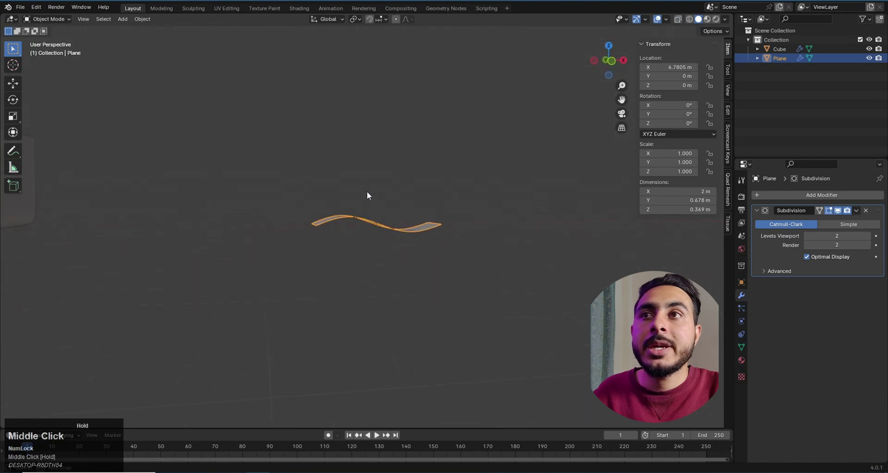
In top view, duplicate the wavy strip along Y and rotate the copy 180°.
{"action": "scroll", "scroll_direction": "up", "scroll_amount": 3}
{"action": "middle_click", "coordinate": [374, 228]}
{"action": "key", "text": "7"}
{"action": "scroll", "scroll_direction": "up", "scroll_amount": 3}
{"action": "scroll", "scroll_direction": "down", "scroll_amount": 3}
{"action": "middle_click", "coordinate": [406, 304]}
{"action": "key", "text": "shift+d"}
{"action": "key", "text": "y"}
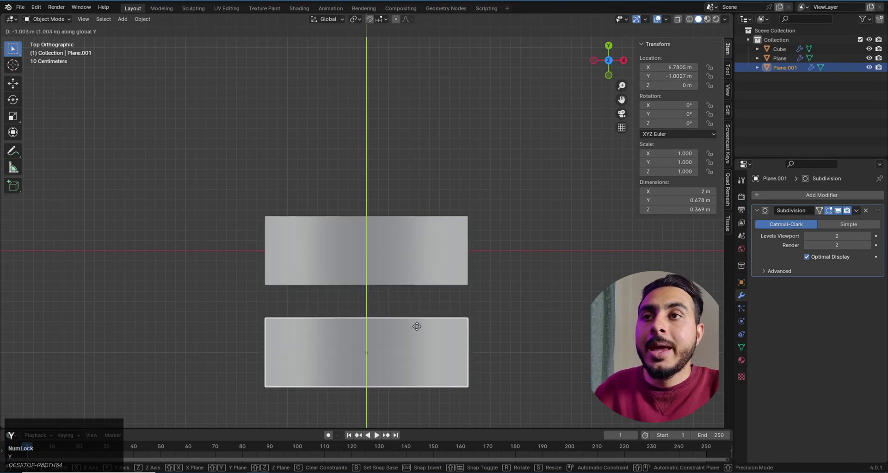
{"action": "left_click", "coordinate": [417, 329]}
{"action": "key", "text": "r"}
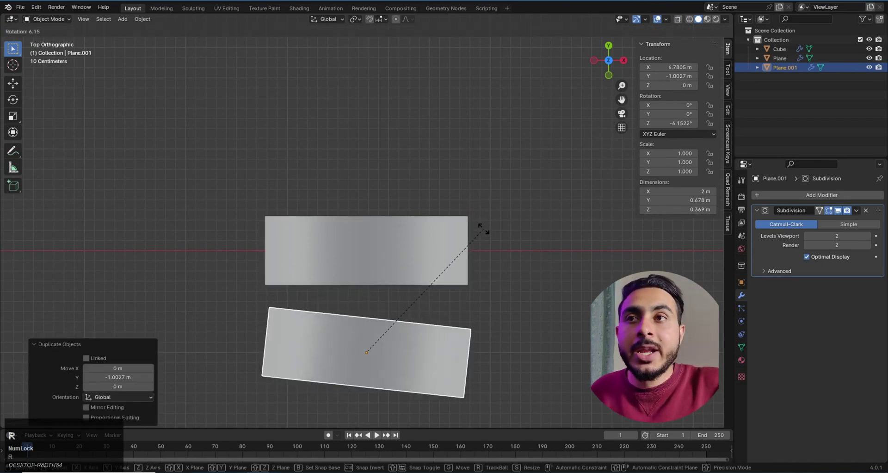
{"action": "left_click_drag", "start_coordinate": [513, 344], "coordinate": [457, 275]}
{"action": "key", "text": "7"}
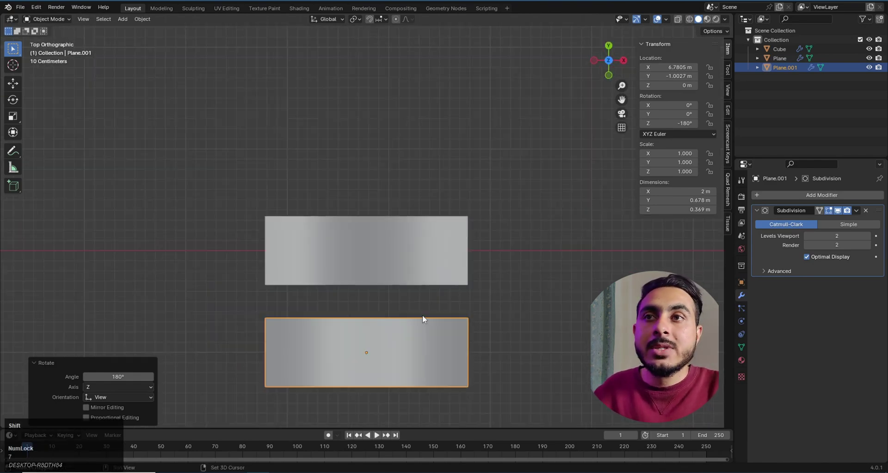
{"action": "left_click", "coordinate": [420, 279]}
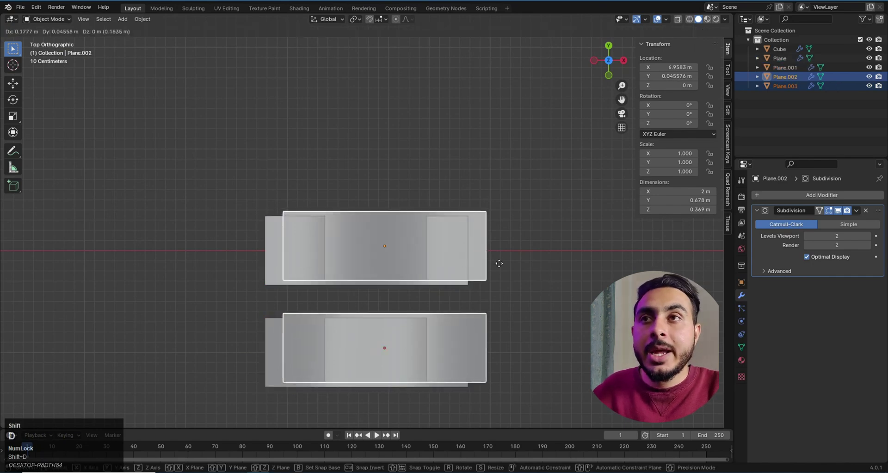
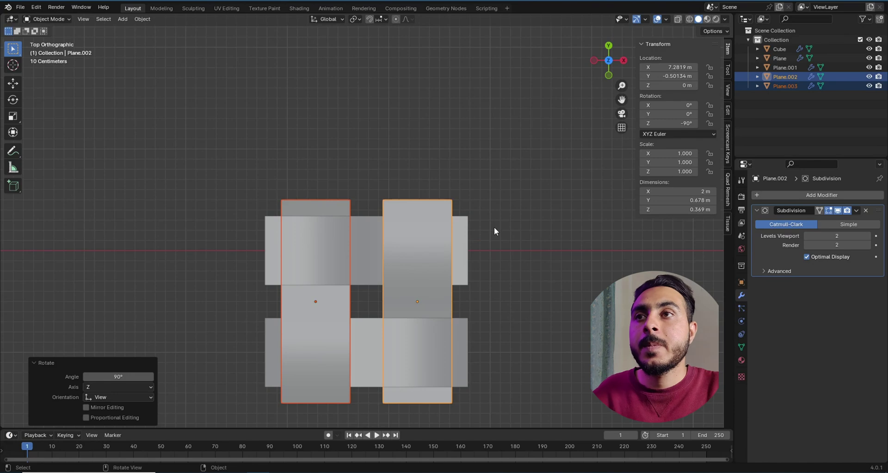
Duplicate and rotate the strips 90° to get the two vertical sides of the frame.
{"action": "scroll", "scroll_direction": "down", "scroll_amount": 3}
{"action": "left_click_drag", "start_coordinate": [437, 190], "coordinate": [469, 233]}
{"action": "middle_click", "coordinate": [470, 230]}
{"action": "key", "text": "7"}
{"action": "scroll", "scroll_direction": "up", "scroll_amount": 3}
{"action": "left_click_drag", "start_coordinate": [356, 293], "coordinate": [346, 283]}
{"action": "left_click_drag", "start_coordinate": [349, 281], "coordinate": [371, 261]}
{"action": "scroll", "scroll_direction": "up", "scroll_amount": 3}
{"action": "scroll", "scroll_direction": "down", "scroll_amount": 3}
{"action": "left_click_drag", "start_coordinate": [368, 256], "coordinate": [405, 235]}
{"action": "scroll", "scroll_direction": "up", "scroll_amount": 3}
Move the four strips along X and Y so they close into a square frame around a hole.
{"action": "key", "text": "g"}
{"action": "key", "text": "x"}
{"action": "scroll", "scroll_direction": "down", "scroll_amount": 3}
{"action": "left_click", "coordinate": [344, 236]}
{"action": "key", "text": "g"}
{"action": "key", "text": "x"}
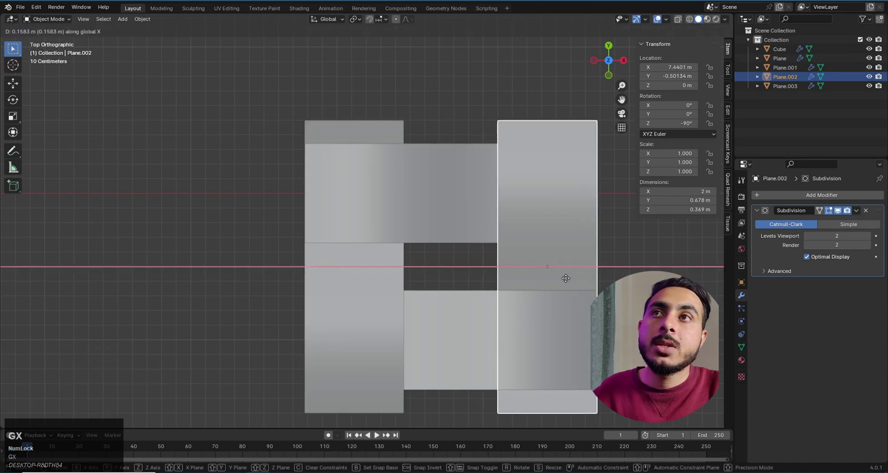
{"action": "left_click", "coordinate": [567, 281]}
{"action": "scroll", "scroll_direction": "down", "scroll_amount": 3}
{"action": "key", "text": "g"}
{"action": "key", "text": "y"}
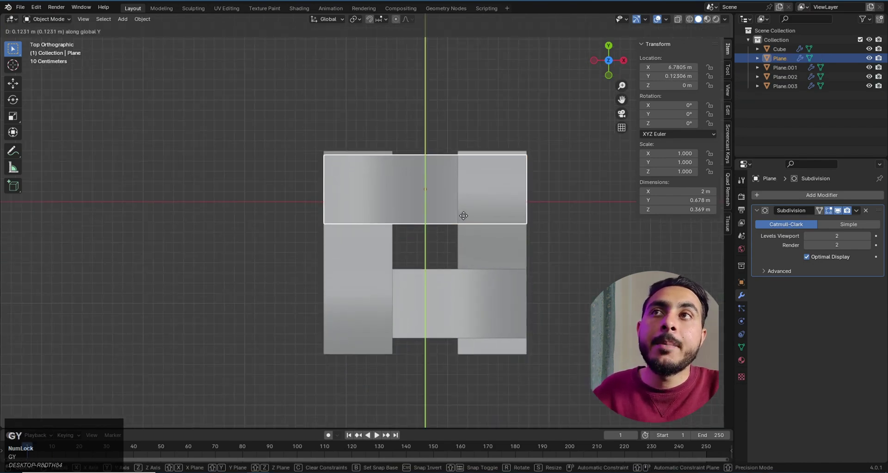
{"action": "left_click", "coordinate": [465, 215]}
{"action": "key", "text": "g"}
{"action": "key", "text": "y"}
{"action": "left_click", "coordinate": [463, 339]}
{"action": "key", "text": "z"}
{"action": "key", "text": "z"}
Select all four strips, join them into one object with Ctrl+J and open the subdivision modifier options.
{"action": "scroll", "scroll_direction": "down", "scroll_amount": 3}
{"action": "left_click_drag", "start_coordinate": [524, 287], "coordinate": [523, 263]}
{"action": "key", "text": "7"}
{"action": "left_click", "coordinate": [342, 168]}
{"action": "key", "text": "ctrl+j"}
{"action": "left_click", "coordinate": [862, 215]}
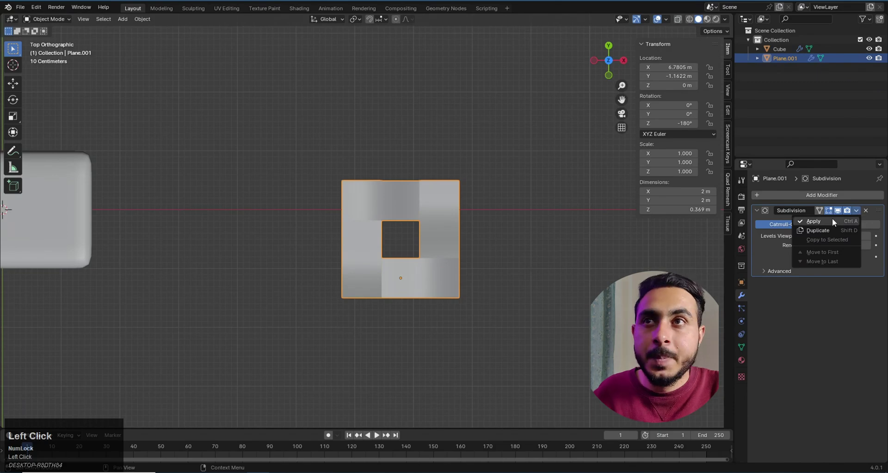
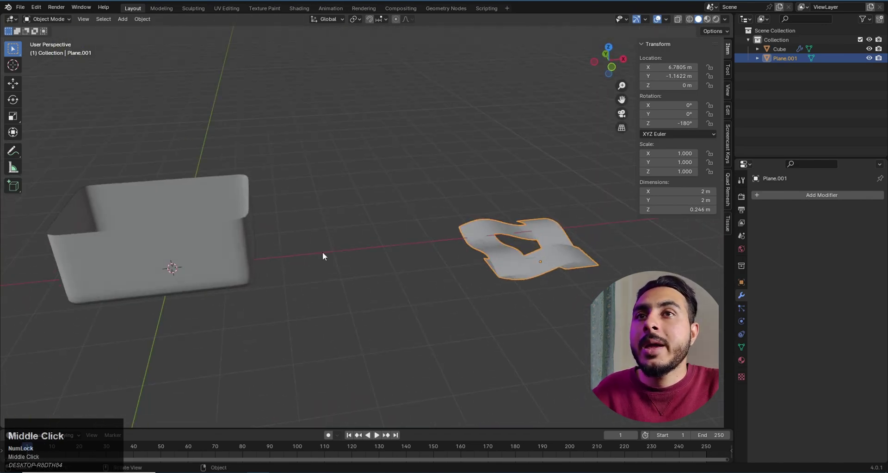
Select the tub and the frame and clear the frame's modifiers.
{"action": "left_click", "coordinate": [218, 249]}
{"action": "middle_click", "coordinate": [305, 243]}
{"action": "left_click", "coordinate": [578, 260]}
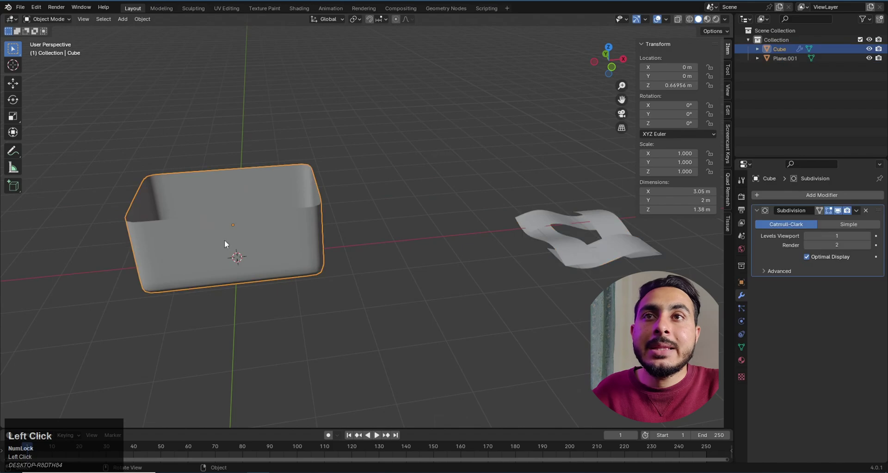
{"action": "key", "text": "g"}
{"action": "right_click", "coordinate": [310, 242]}
{"action": "left_click", "coordinate": [273, 224]}
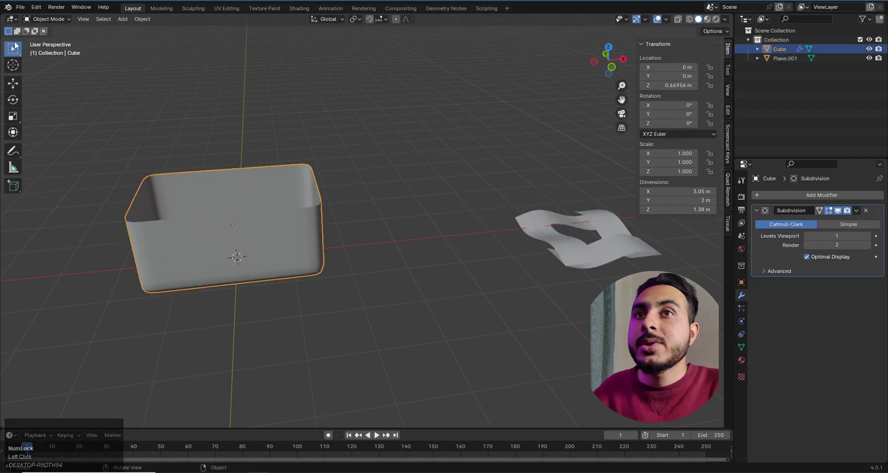
Enable the Tissue add-on in Preferences by searching 'tiss' and save the preferences.
{"action": "left_click", "coordinate": [37, 10]}
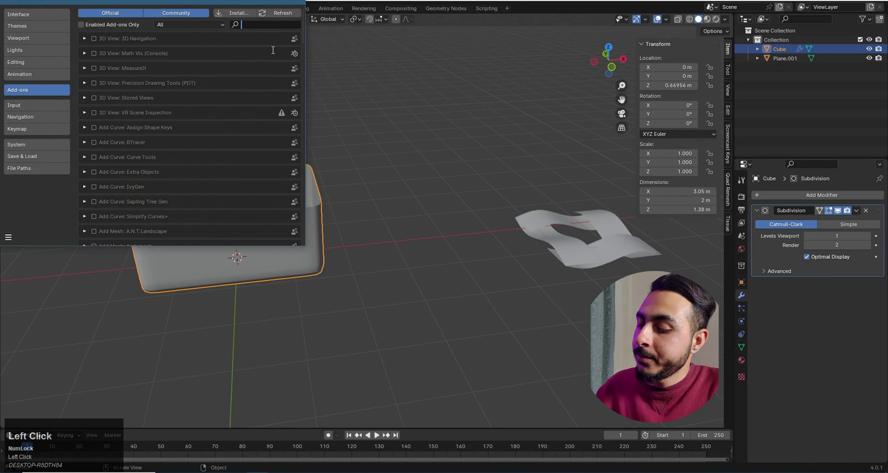
{"action": "key", "text": "t"}
{"action": "type", "text": "tiss"}
{"action": "left_click", "coordinate": [99, 46]}
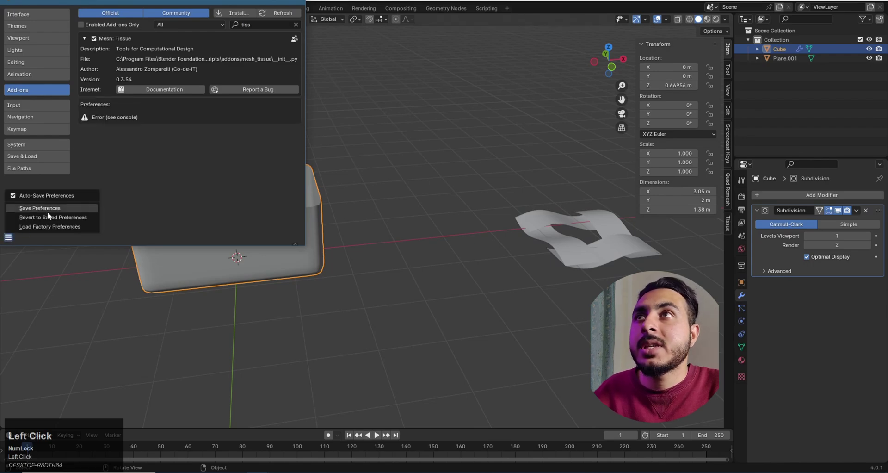
{"action": "middle_click", "coordinate": [406, 205]}
{"action": "left_click", "coordinate": [572, 226]}
{"action": "scroll", "scroll_direction": "down", "scroll_amount": 3}
{"action": "middle_click", "coordinate": [531, 221]}
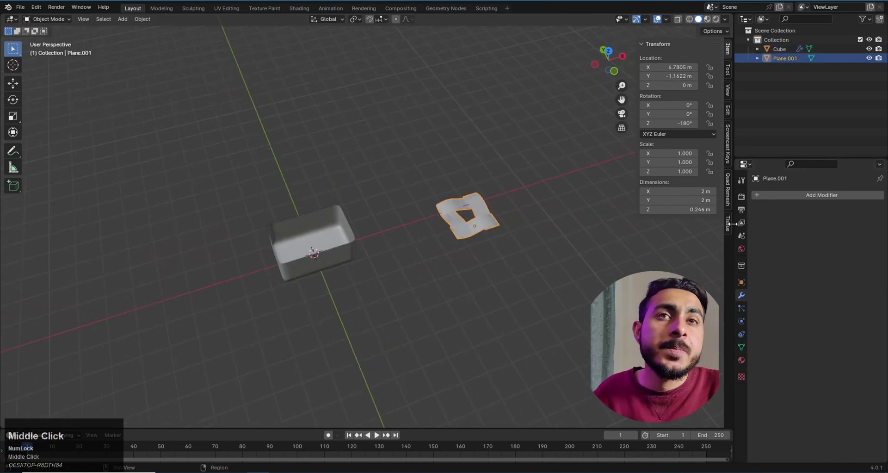
Show the N sidebar and switch to the Tissue tools tab.
{"action": "left_click", "coordinate": [732, 229]}
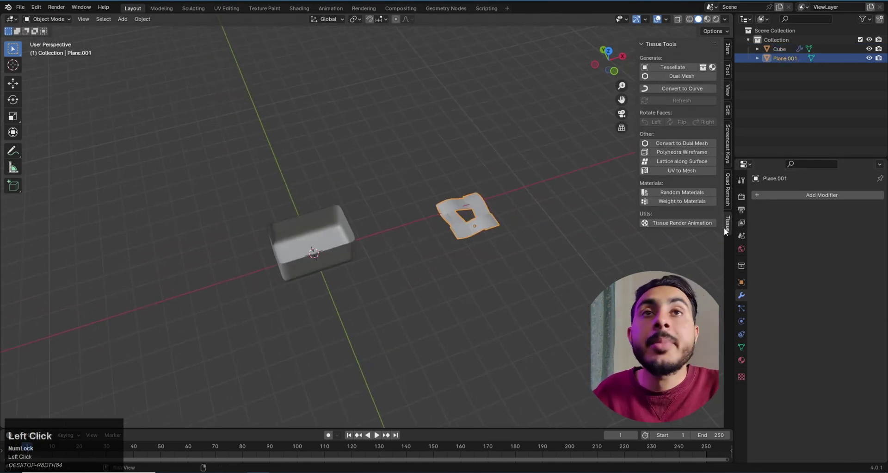
{"action": "key", "text": "n"}
{"action": "key", "text": "n"}
{"action": "key", "text": "n"}
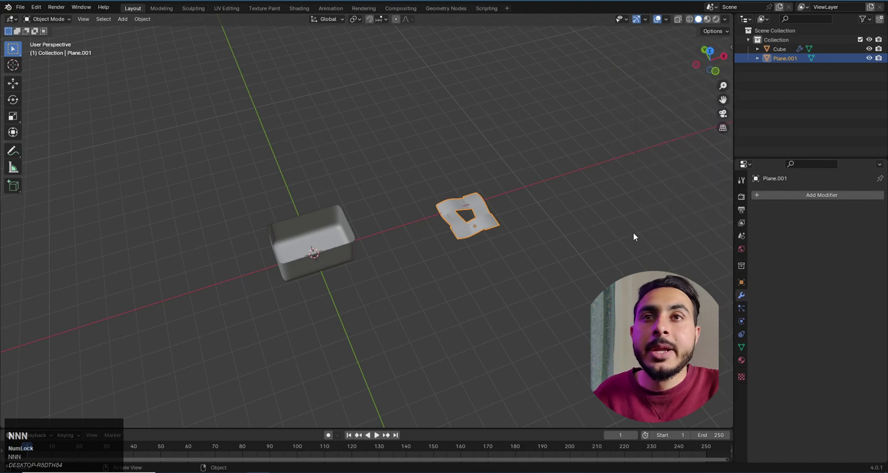
{"action": "key", "text": "n"}
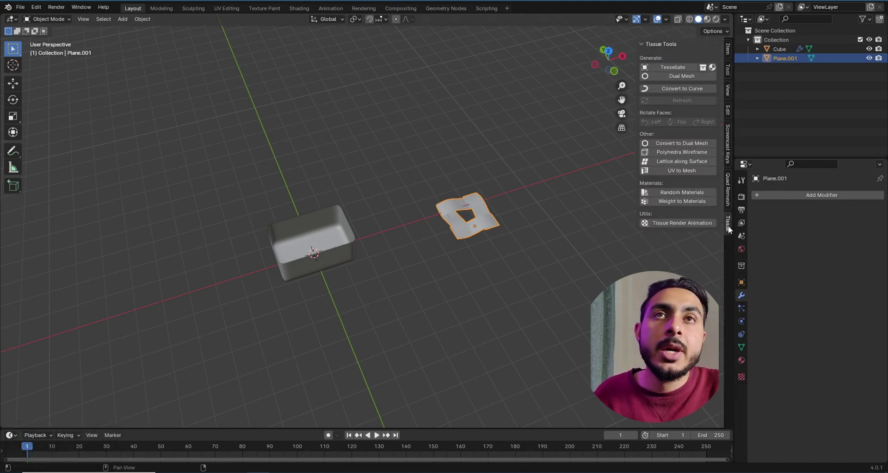
{"action": "left_click", "coordinate": [732, 231]}
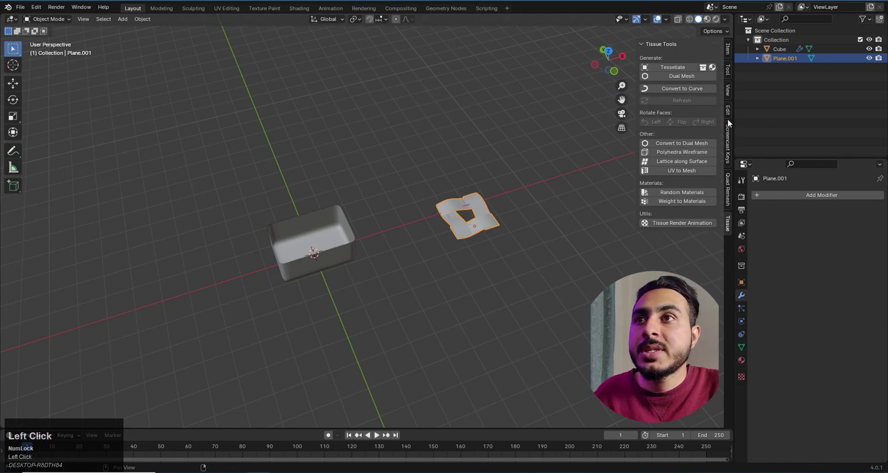
Frame the tub and Plane.001 side by side and select the plane first.
{"action": "middle_click", "coordinate": [543, 167]}
{"action": "middle_click", "coordinate": [429, 188]}
{"action": "scroll", "scroll_direction": "up", "scroll_amount": 3}
{"action": "middle_click", "coordinate": [459, 175]}
{"action": "middle_click", "coordinate": [491, 175]}
{"action": "scroll", "scroll_direction": "down", "scroll_amount": 3}
{"action": "middle_click", "coordinate": [516, 194]}
{"action": "left_click", "coordinate": [572, 237]}
{"action": "key", "text": "g"}
{"action": "right_click", "coordinate": [554, 226]}
{"action": "middle_click", "coordinate": [556, 230]}
{"action": "scroll", "scroll_direction": "up", "scroll_amount": 3}
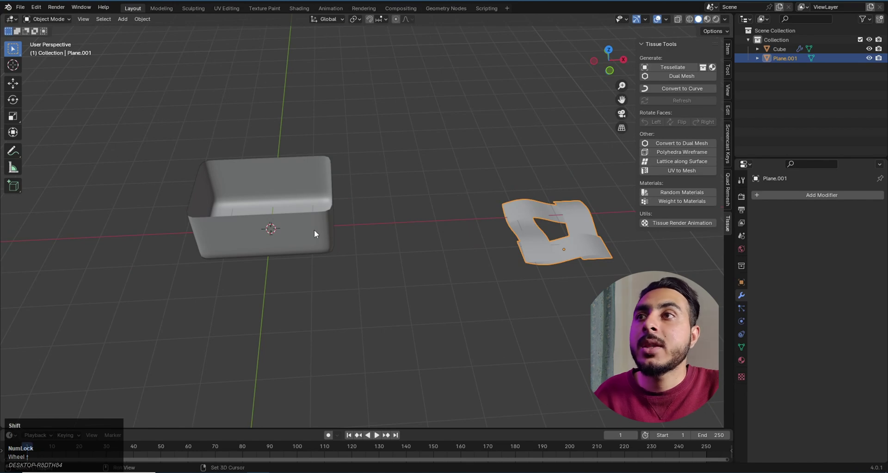
Shift-select the Cube, run Tessellate with Merge and Smooth Shading ticked, and confirm OK.
{"action": "left_click", "coordinate": [318, 233]}
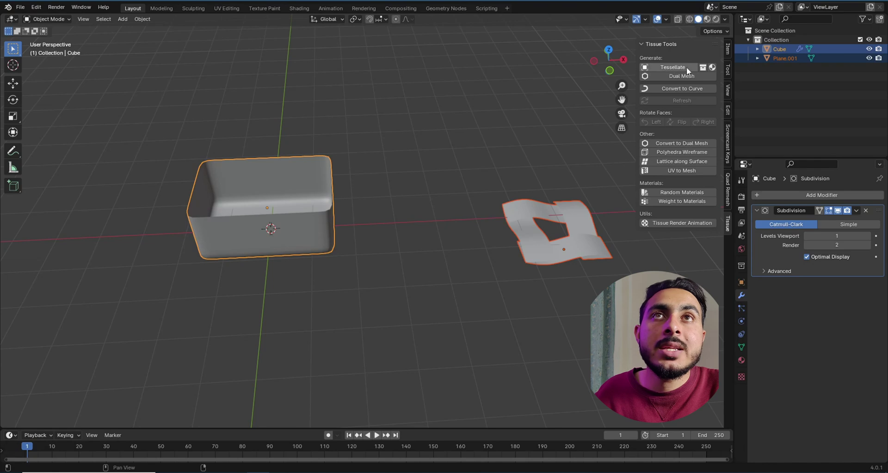
{"action": "left_click", "coordinate": [681, 71]}
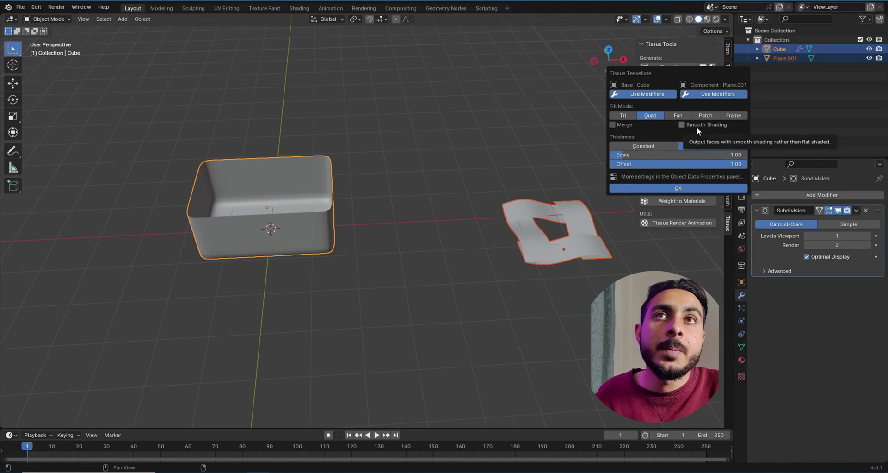
{"action": "left_click", "coordinate": [620, 128]}
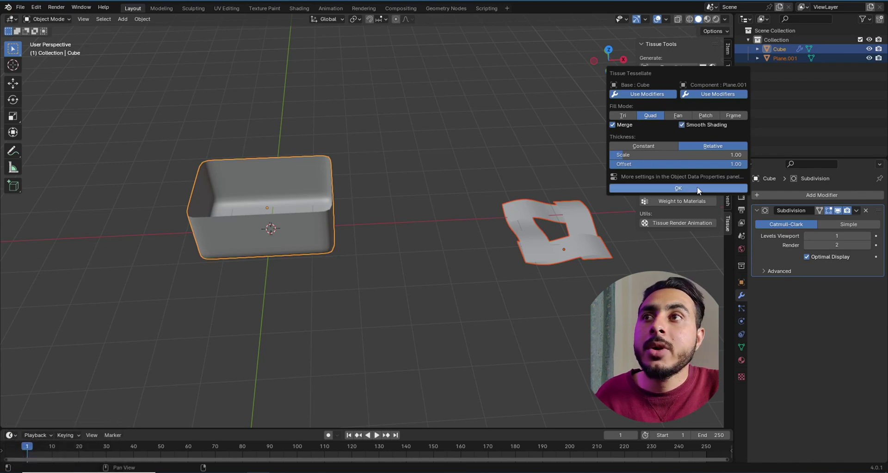
{"action": "left_click", "coordinate": [700, 189]}
Orbit and zoom around the tessellated basket to inspect the woven ring pattern.
{"action": "middle_click", "coordinate": [369, 162]}
{"action": "scroll", "scroll_direction": "up", "scroll_amount": 3}
{"action": "middle_click", "coordinate": [351, 142]}
{"action": "scroll", "scroll_direction": "up", "scroll_amount": 3}
{"action": "scroll", "scroll_direction": "down", "scroll_amount": 3}
{"action": "middle_click", "coordinate": [363, 151]}
{"action": "middle_click", "coordinate": [454, 172]}
{"action": "left_click", "coordinate": [471, 180]}
{"action": "middle_click", "coordinate": [474, 185]}
{"action": "middle_click", "coordinate": [509, 174]}
{"action": "left_click", "coordinate": [492, 187]}
{"action": "scroll", "scroll_direction": "down", "scroll_amount": 3}
{"action": "middle_click", "coordinate": [497, 217]}
{"action": "scroll", "scroll_direction": "up", "scroll_amount": 3}
{"action": "left_click", "coordinate": [424, 182]}
{"action": "key", "text": "h"}
{"action": "scroll", "scroll_direction": "down", "scroll_amount": 3}
{"action": "middle_click", "coordinate": [474, 192]}
{"action": "scroll", "scroll_direction": "up", "scroll_amount": 3}
{"action": "middle_click", "coordinate": [486, 178]}
{"action": "scroll", "scroll_direction": "up", "scroll_amount": 3}
{"action": "left_click", "coordinate": [447, 188]}
{"action": "scroll", "scroll_direction": "down", "scroll_amount": 3}
{"action": "middle_click", "coordinate": [472, 190]}
{"action": "scroll", "scroll_direction": "up", "scroll_amount": 3}
{"action": "scroll", "scroll_direction": "down", "scroll_amount": 3}
{"action": "scroll", "scroll_direction": "up", "scroll_amount": 3}
{"action": "scroll", "scroll_direction": "down", "scroll_amount": 3}
{"action": "left_click_drag", "start_coordinate": [401, 164], "coordinate": [450, 190]}
{"action": "scroll", "scroll_direction": "up", "scroll_amount": 3}
{"action": "middle_click", "coordinate": [429, 206]}
{"action": "scroll", "scroll_direction": "up", "scroll_amount": 3}
Add a Solidify modifier with 0.01 m thickness to Tessellation and set viewport lighting to MatCap.
{"action": "left_click", "coordinate": [805, 198]}
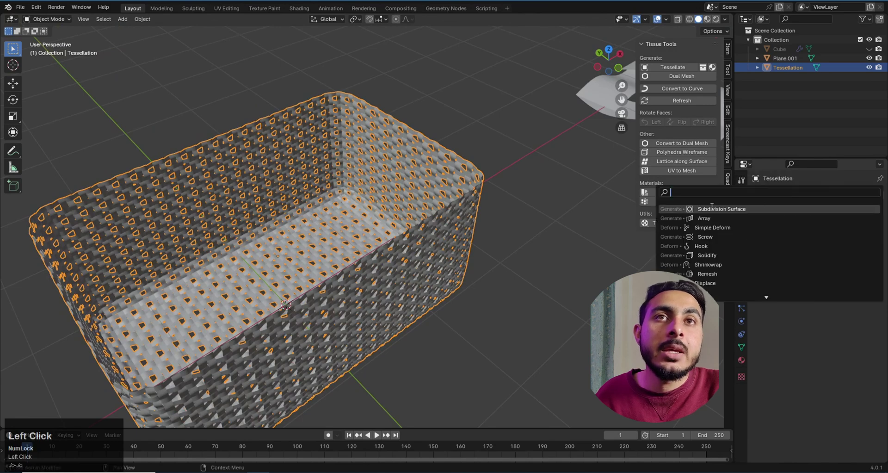
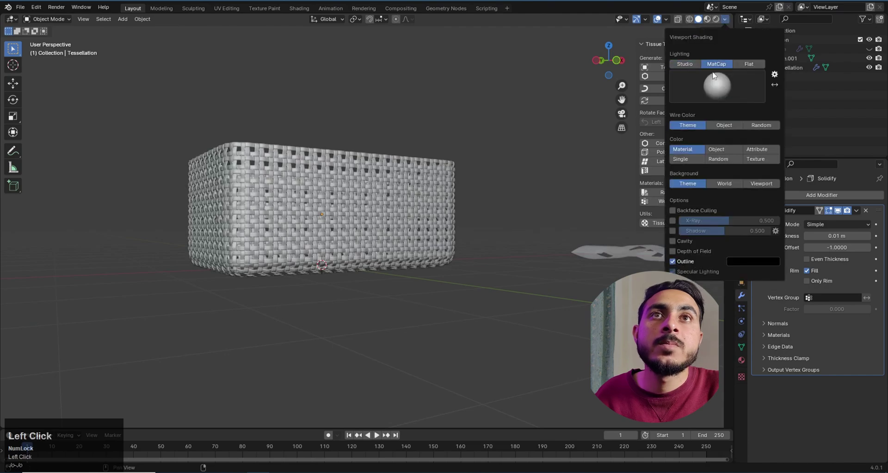
{"action": "scroll", "scroll_direction": "down", "scroll_amount": 3}
{"action": "middle_click", "coordinate": [458, 220]}
{"action": "scroll", "scroll_direction": "up", "scroll_amount": 3}
{"action": "key", "text": "shift+a"}
Add a plane, raise it along Z above the basket and scale it along X to span the top.
{"action": "left_click", "coordinate": [469, 238]}
{"action": "scroll", "scroll_direction": "down", "scroll_amount": 3}
{"action": "key", "text": "1"}
{"action": "scroll", "scroll_direction": "up", "scroll_amount": 3}
{"action": "key", "text": "g"}
{"action": "key", "text": "z"}
{"action": "left_click", "coordinate": [419, 215]}
{"action": "key", "text": "7"}
{"action": "scroll", "scroll_direction": "up", "scroll_amount": 3}
{"action": "key", "text": "s"}
{"action": "key", "text": "x"}
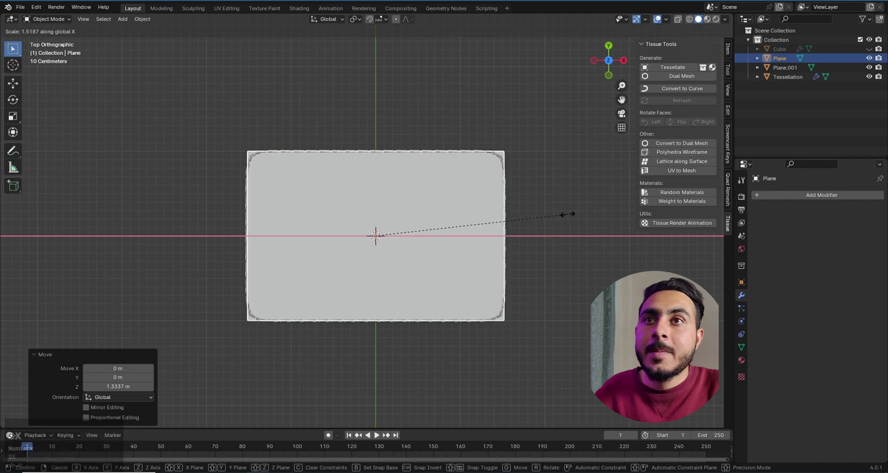
{"action": "left_click", "coordinate": [572, 218]}
Apply the plane's scale and give it a Subdivision Surface modifier at level 3.
{"action": "key", "text": "ctrl+a"}
{"action": "left_click", "coordinate": [567, 216]}
{"action": "middle_click", "coordinate": [545, 242]}
{"action": "key", "text": "Tab"}
{"action": "left_click", "coordinate": [815, 194]}
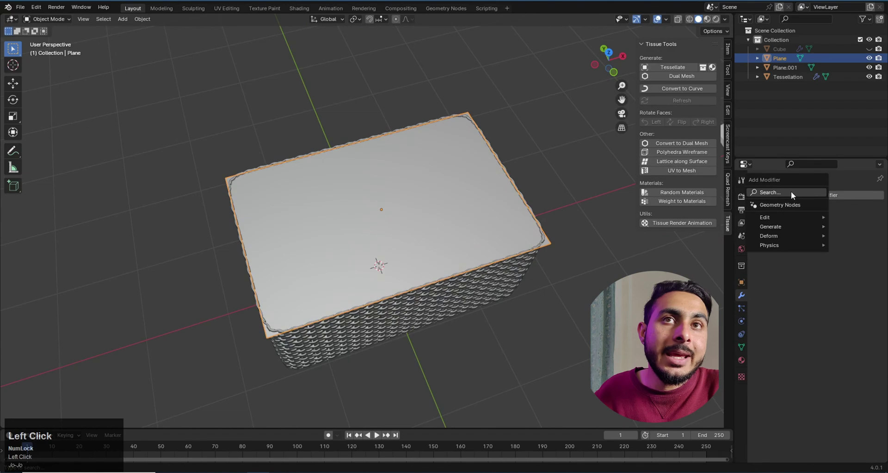
{"action": "middle_click", "coordinate": [492, 197]}
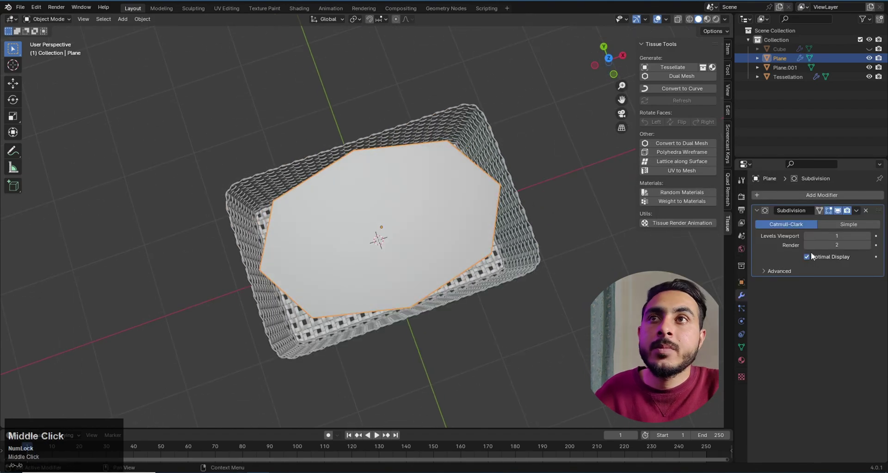
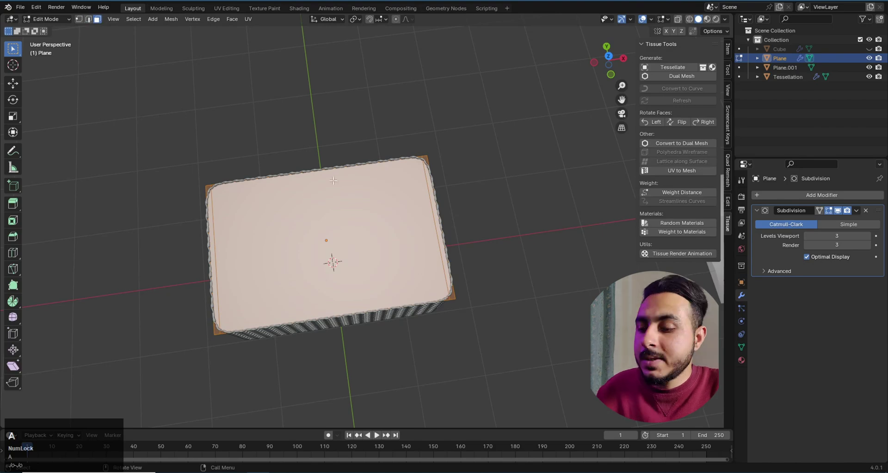
Inset the plane's face, remove the centre and extrude the border straight along Z into a rim.
{"action": "type", "text": "ai"}
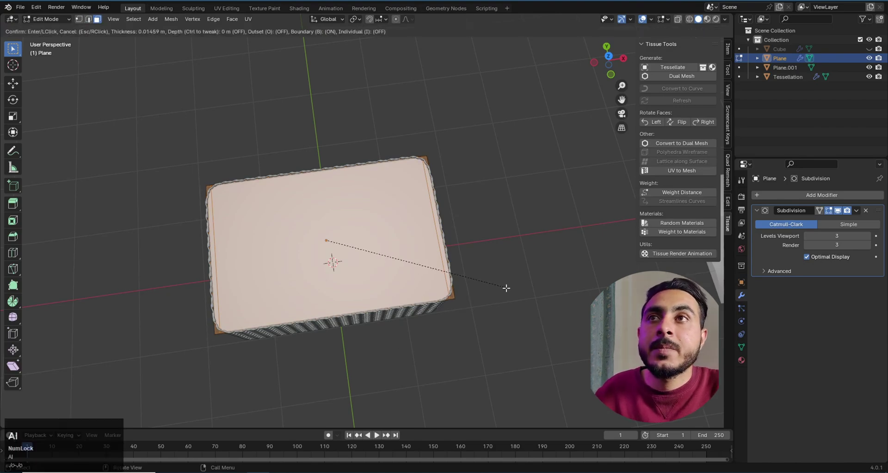
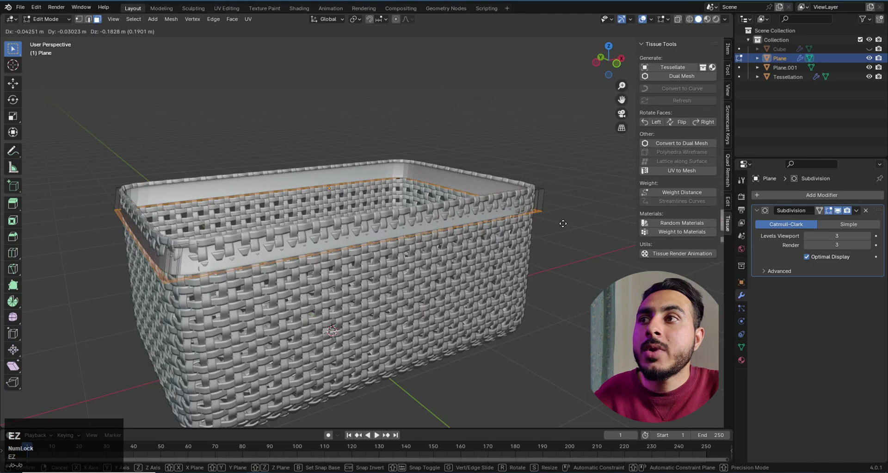
{"action": "key", "text": "z"}
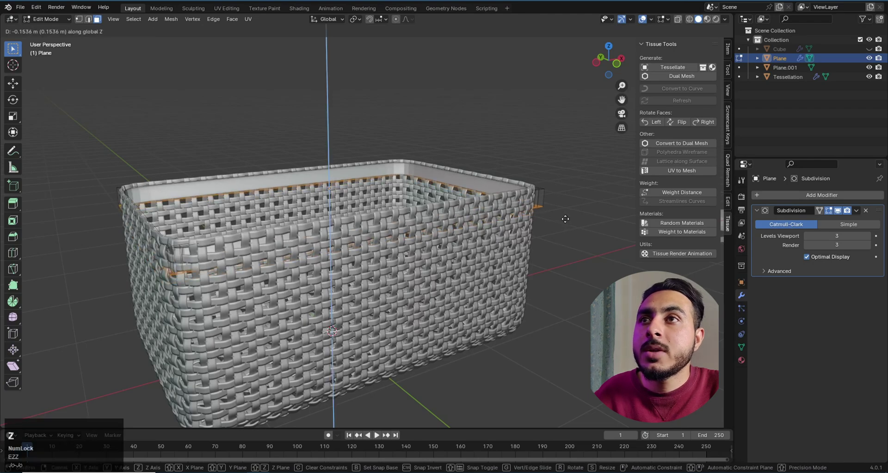
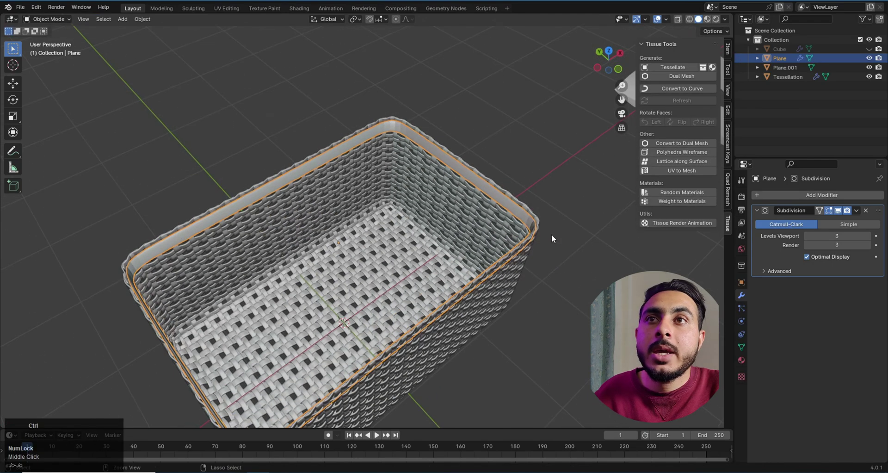
{"action": "key", "text": "ctrl+a"}
{"action": "left_click", "coordinate": [540, 219]}
{"action": "key", "text": "Tab"}
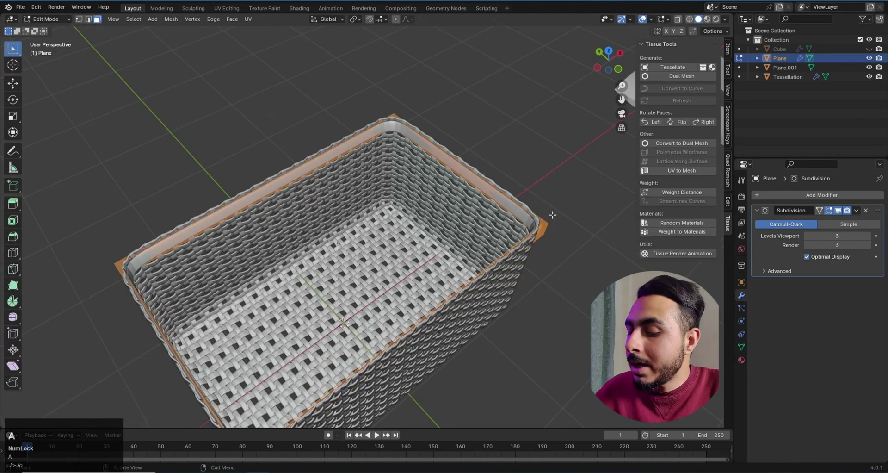
{"action": "key", "text": "alt+a"}
{"action": "key", "text": "alt+n"}
{"action": "left_click", "coordinate": [548, 228]}
Lower the rounded rim onto the basket's top edge and scale it slightly outward to fit.
{"action": "key", "text": "Tab"}
{"action": "scroll", "scroll_direction": "down", "scroll_amount": 3}
{"action": "left_click_drag", "start_coordinate": [450, 250], "coordinate": [357, 207]}
{"action": "scroll", "scroll_direction": "up", "scroll_amount": 3}
{"action": "key", "text": "Tab"}
{"action": "key", "text": "a"}
{"action": "scroll", "scroll_direction": "up", "scroll_amount": 3}
{"action": "key", "text": "s"}
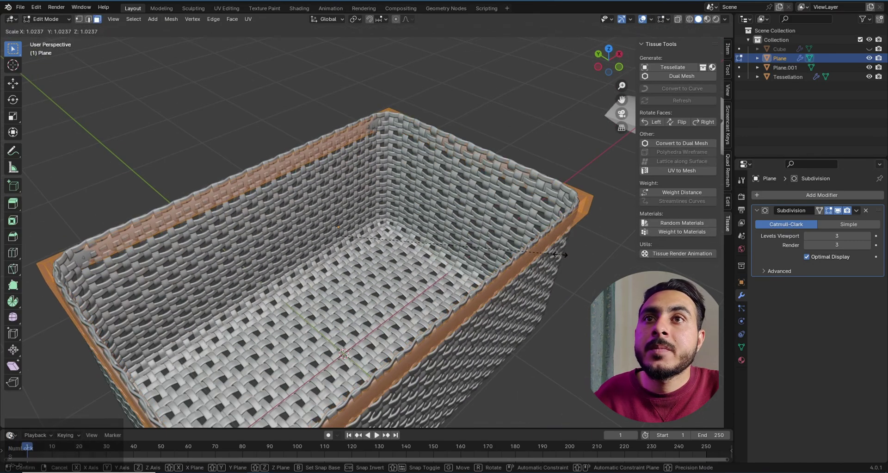
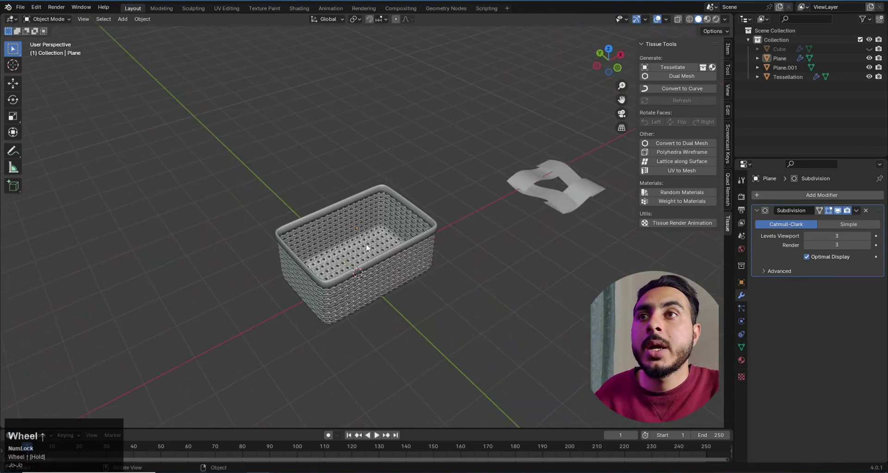
Move Tessellation, Plane and Plane.001 into a new collection named 'basket'.
{"action": "scroll", "scroll_direction": "up", "scroll_amount": 3}
{"action": "left_click", "coordinate": [414, 255]}
{"action": "middle_click", "coordinate": [407, 256]}
{"action": "scroll", "scroll_direction": "up", "scroll_amount": 3}
{"action": "scroll", "scroll_direction": "down", "scroll_amount": 3}
{"action": "left_click", "coordinate": [558, 284]}
{"action": "middle_click", "coordinate": [421, 317]}
{"action": "scroll", "scroll_direction": "up", "scroll_amount": 3}
{"action": "middle_click", "coordinate": [432, 369]}
{"action": "scroll", "scroll_direction": "down", "scroll_amount": 3}
{"action": "middle_click", "coordinate": [518, 245]}
{"action": "scroll", "scroll_direction": "up", "scroll_amount": 3}
{"action": "middle_click", "coordinate": [416, 237]}
{"action": "middle_click", "coordinate": [429, 258]}
{"action": "left_click_drag", "start_coordinate": [358, 190], "coordinate": [514, 278]}
{"action": "key", "text": "m"}
{"action": "left_click", "coordinate": [499, 275]}
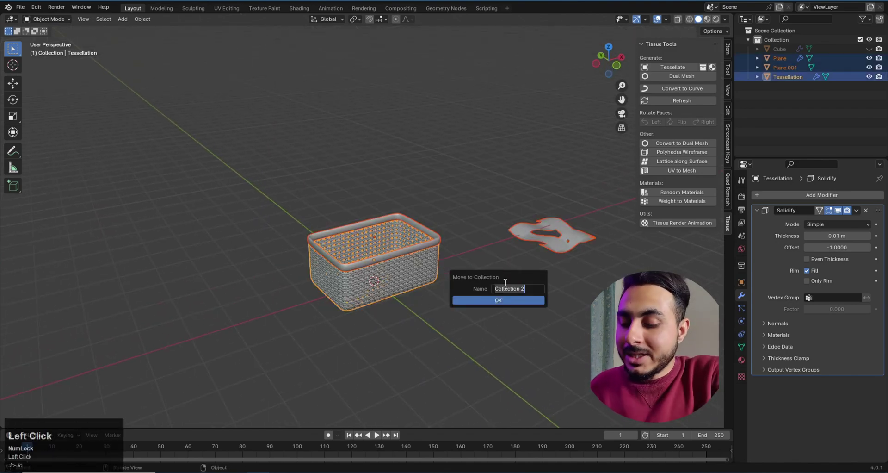
{"action": "type", "text": "basket"}
{"action": "key", "text": "Return"}
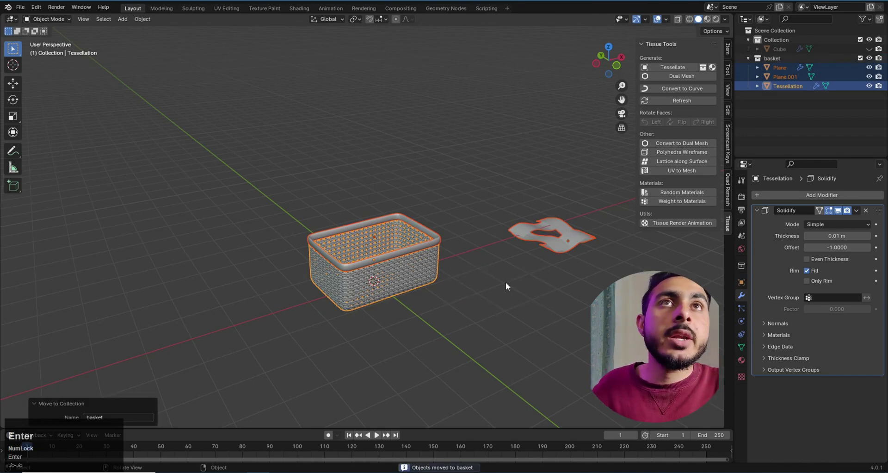
Move the Cube into the basket collection and hide the collection from view.
{"action": "left_click", "coordinate": [752, 64]}
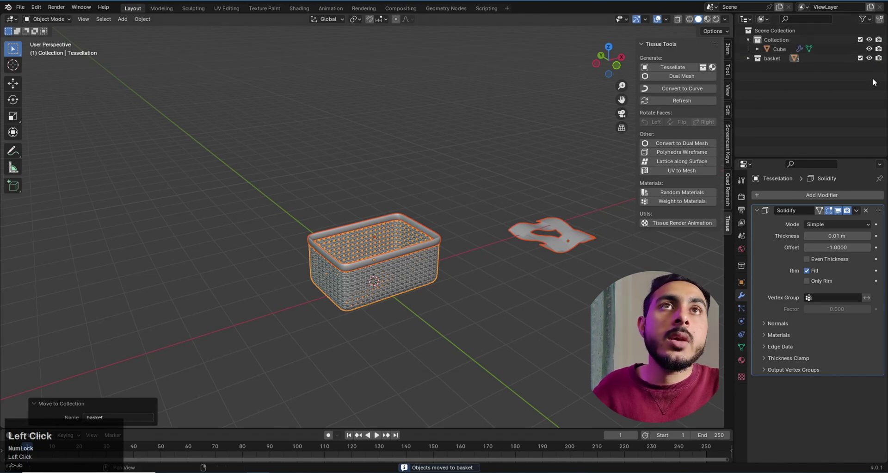
{"action": "key", "text": "m"}
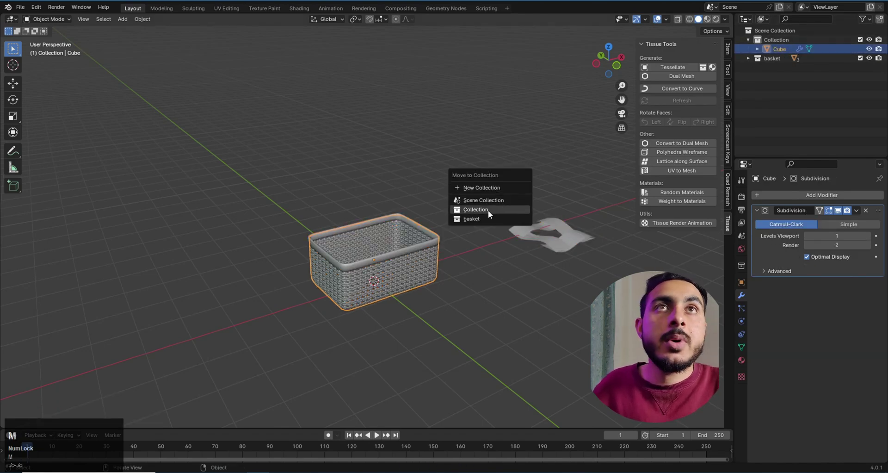
{"action": "left_click", "coordinate": [490, 219]}
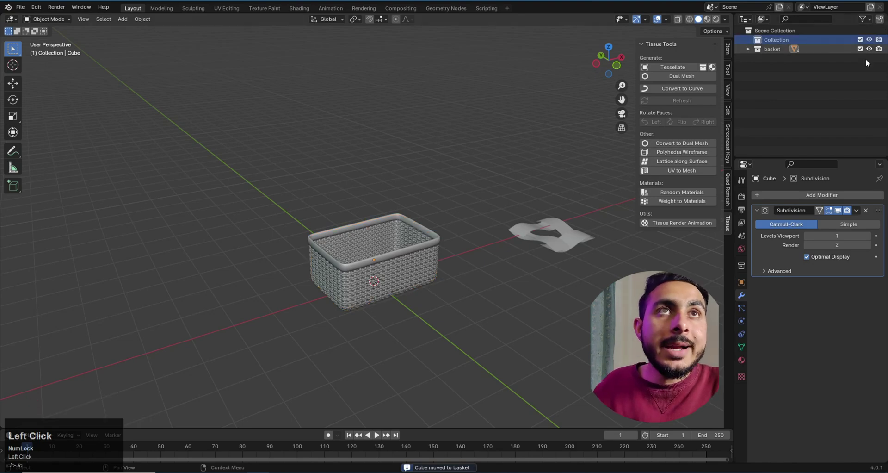
{"action": "left_click_drag", "start_coordinate": [868, 51], "coordinate": [232, 234]}
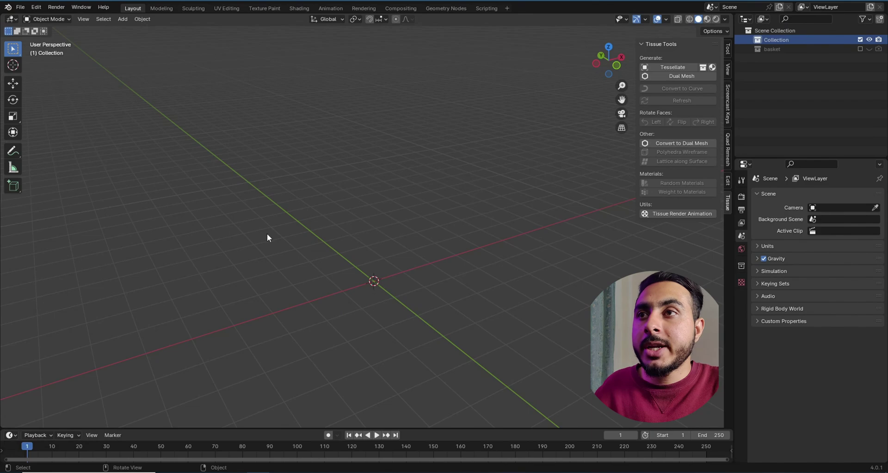
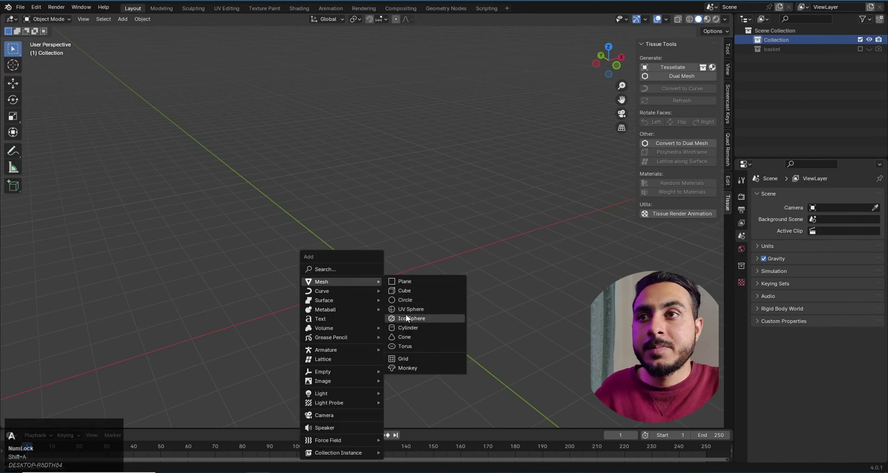
Add a UV sphere to the now-empty scene and start adding a new plane.
{"action": "left_click", "coordinate": [421, 318]}
{"action": "middle_click", "coordinate": [418, 312]}
{"action": "scroll", "scroll_direction": "up", "scroll_amount": 3}
{"action": "right_click", "coordinate": [406, 284]}
{"action": "left_click", "coordinate": [406, 284]}
{"action": "middle_click", "coordinate": [446, 308]}
{"action": "scroll", "scroll_direction": "down", "scroll_amount": 3}
{"action": "middle_click", "coordinate": [392, 220]}
{"action": "key", "text": "shift+a"}
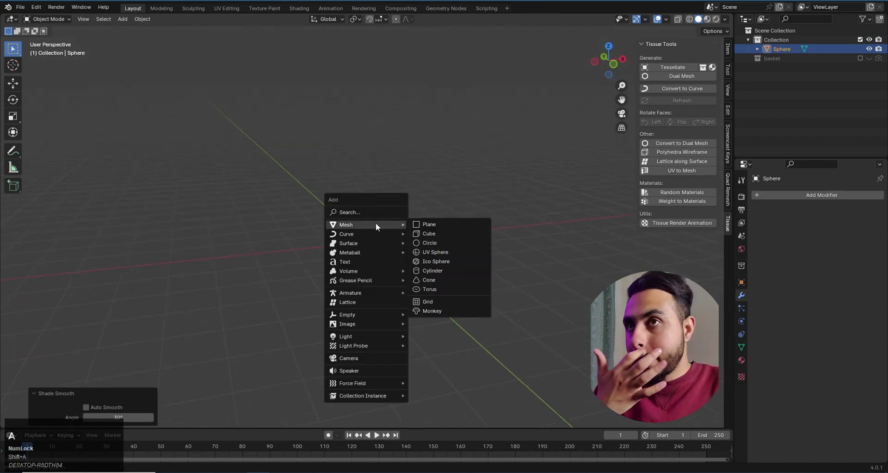
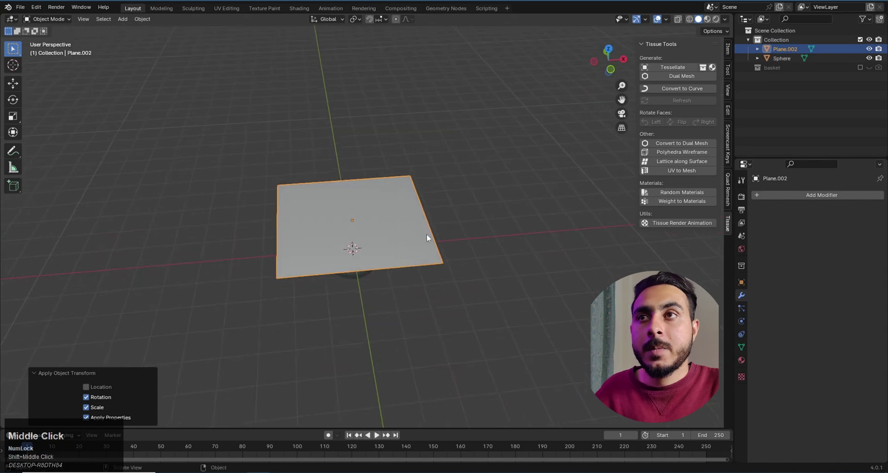
Subdivide the plane into a fine grid with 30 cuts.
{"action": "key", "text": "Tab"}
{"action": "right_click", "coordinate": [377, 199]}
{"action": "left_click", "coordinate": [365, 213]}
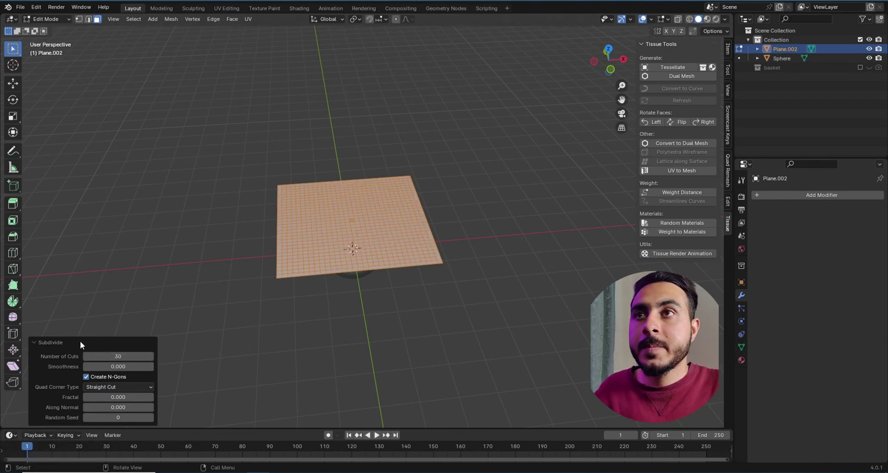
{"action": "left_click", "coordinate": [74, 349]}
{"action": "key", "text": "Tab"}
Raise the plane above the sphere, apply both transforms and make the sphere a collision object.
{"action": "middle_click", "coordinate": [409, 295]}
{"action": "scroll", "scroll_direction": "up", "scroll_amount": 3}
{"action": "key", "text": "g"}
{"action": "key", "text": "z"}
{"action": "left_click", "coordinate": [394, 176]}
{"action": "middle_click", "coordinate": [388, 208]}
{"action": "scroll", "scroll_direction": "up", "scroll_amount": 3}
{"action": "key", "text": "ctrl+a"}
{"action": "left_click", "coordinate": [395, 215]}
{"action": "key", "text": "g"}
{"action": "key", "text": "z"}
{"action": "left_click", "coordinate": [392, 229]}
{"action": "key", "text": "ctrl+a"}
{"action": "left_click", "coordinate": [392, 228]}
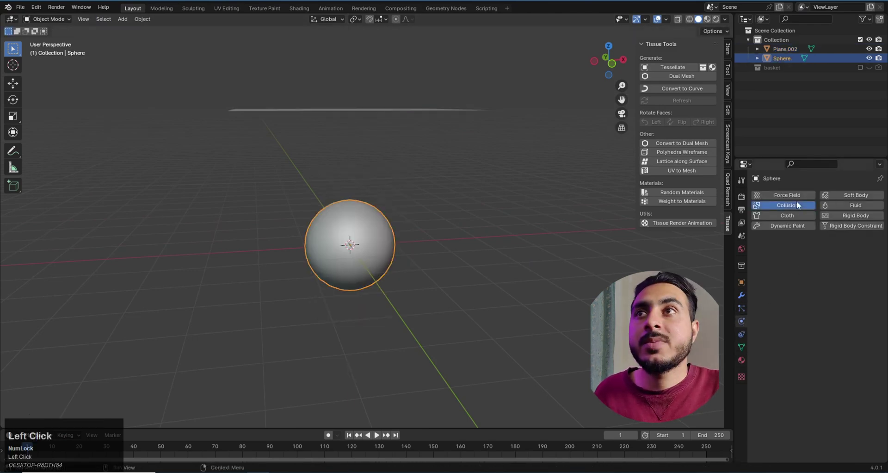
Give the plane Silk cloth physics and play the timeline so it drapes over the sphere.
{"action": "middle_click", "coordinate": [402, 213]}
{"action": "left_click", "coordinate": [413, 143]}
{"action": "middle_click", "coordinate": [512, 259]}
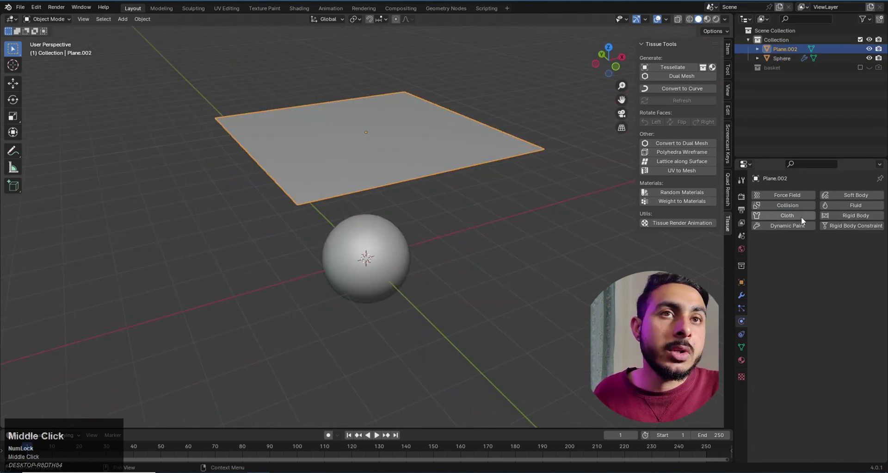
{"action": "left_click", "coordinate": [801, 220]}
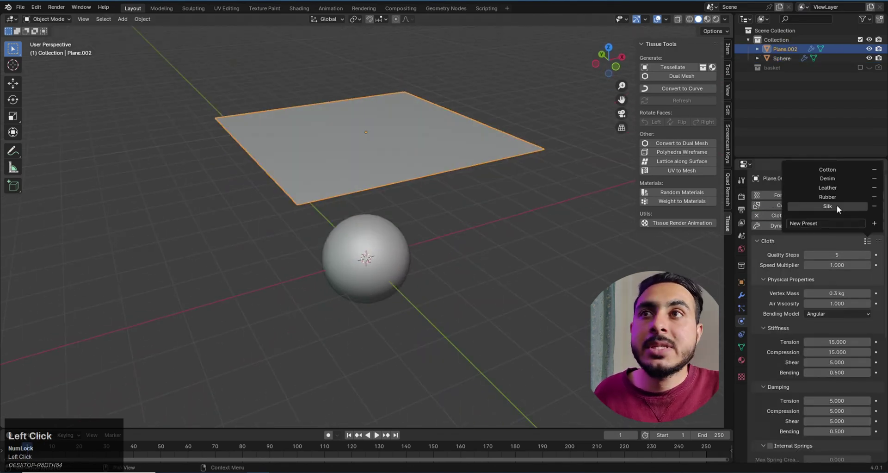
{"action": "middle_click", "coordinate": [498, 257]}
{"action": "key", "text": "space"}
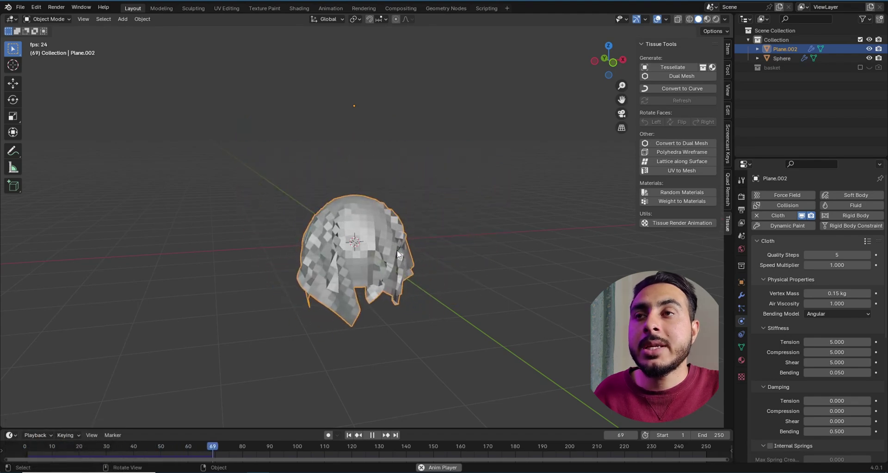
{"action": "key", "text": "space"}
Shade the draped cloth smooth and apply its Cloth modifier to freeze the shape.
{"action": "middle_click", "coordinate": [366, 236]}
{"action": "scroll", "scroll_direction": "up", "scroll_amount": 3}
{"action": "right_click", "coordinate": [378, 254]}
{"action": "left_click", "coordinate": [376, 250]}
{"action": "middle_click", "coordinate": [519, 277]}
{"action": "key", "text": "q"}
{"action": "left_click", "coordinate": [508, 265]}
{"action": "left_click_drag", "start_coordinate": [498, 277], "coordinate": [740, 299]}
{"action": "left_click", "coordinate": [740, 299]}
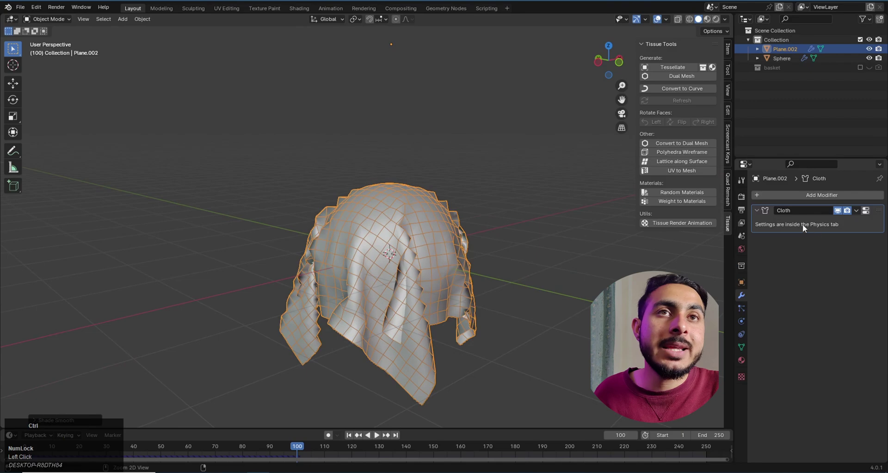
{"action": "key", "text": "ctrl+a"}
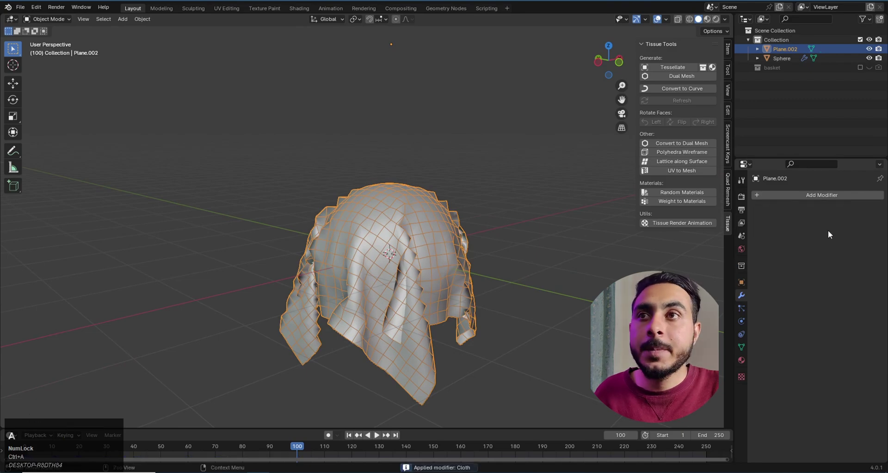
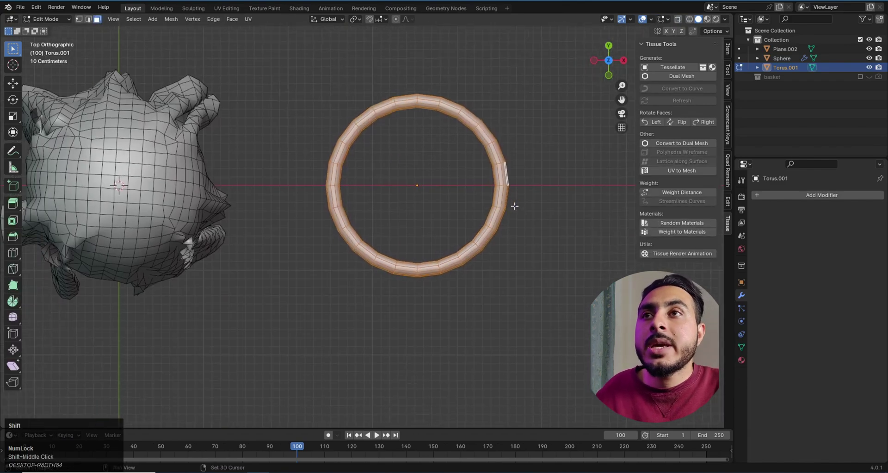
Duplicate the ring with Shift+D and offset the copy down along Y, then left along X.
{"action": "key", "text": "shift+d"}
{"action": "key", "text": "y"}
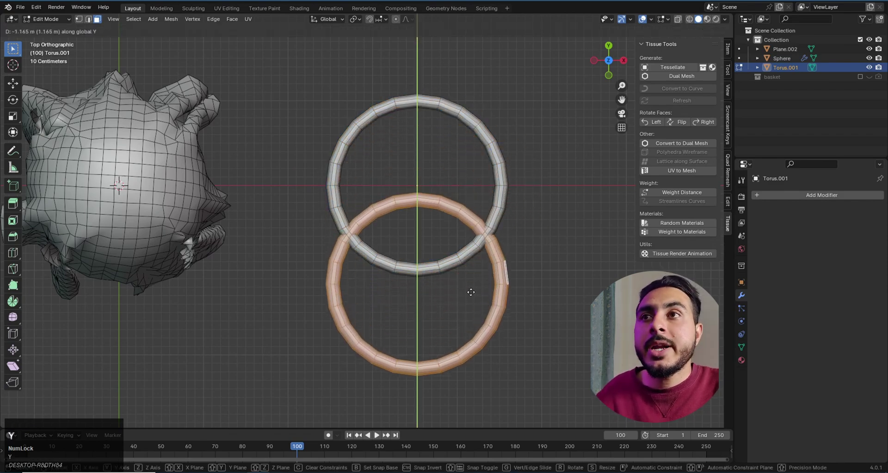
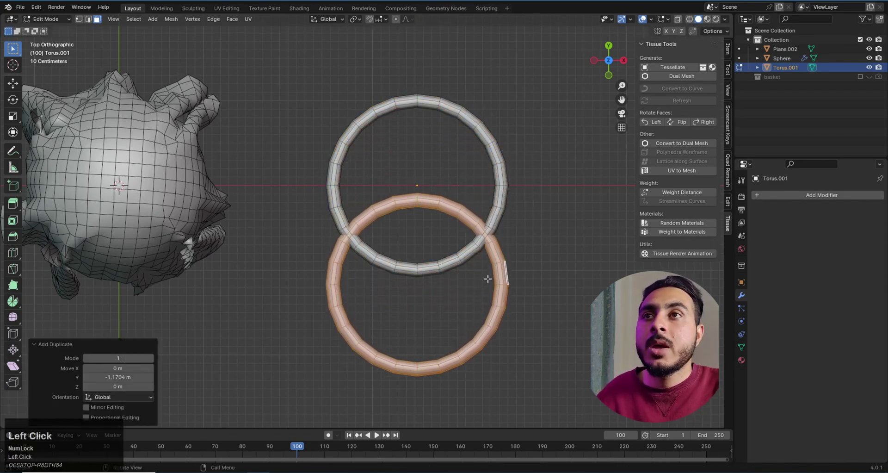
{"action": "key", "text": "g"}
{"action": "key", "text": "x"}
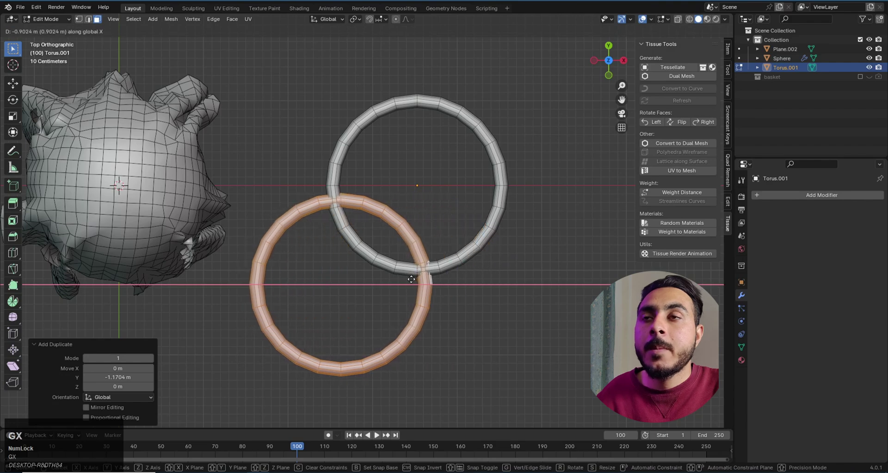
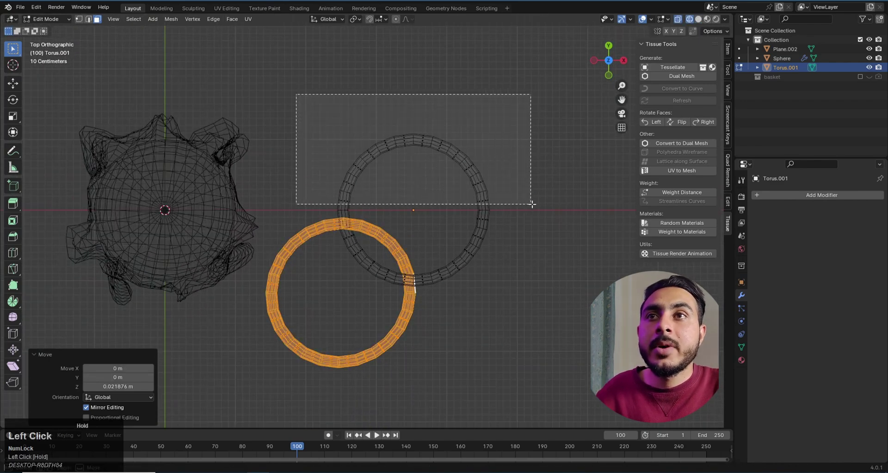
Delete the selected portions of the overlapping rings to start shaping the interlocking tile.
{"action": "key", "text": "x"}
{"action": "left_click", "coordinate": [434, 186]}
{"action": "middle_click", "coordinate": [462, 300]}
{"action": "scroll", "scroll_direction": "up", "scroll_amount": 3}
{"action": "left_click", "coordinate": [496, 188]}
{"action": "key", "text": "x"}
{"action": "scroll", "scroll_direction": "down", "scroll_amount": 3}
{"action": "scroll", "scroll_direction": "down", "scroll_amount": 3}
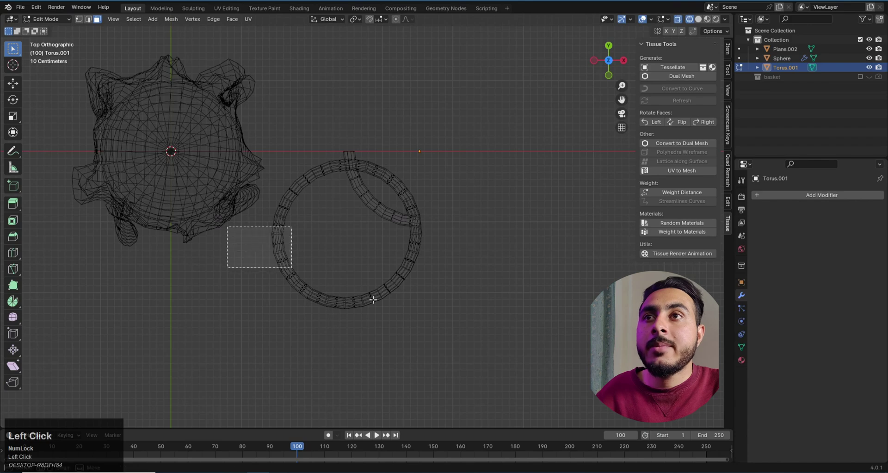
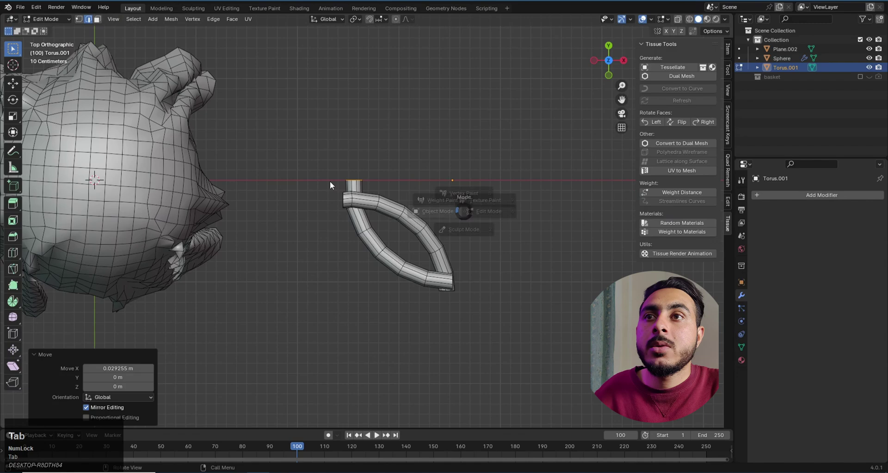
Check the trimmed arc ends up close and leave Edit Mode on the leaf-shaped tile.
{"action": "middle_click", "coordinate": [492, 224]}
{"action": "scroll", "scroll_direction": "up", "scroll_amount": 3}
{"action": "middle_click", "coordinate": [460, 212]}
{"action": "key", "text": "Tab"}
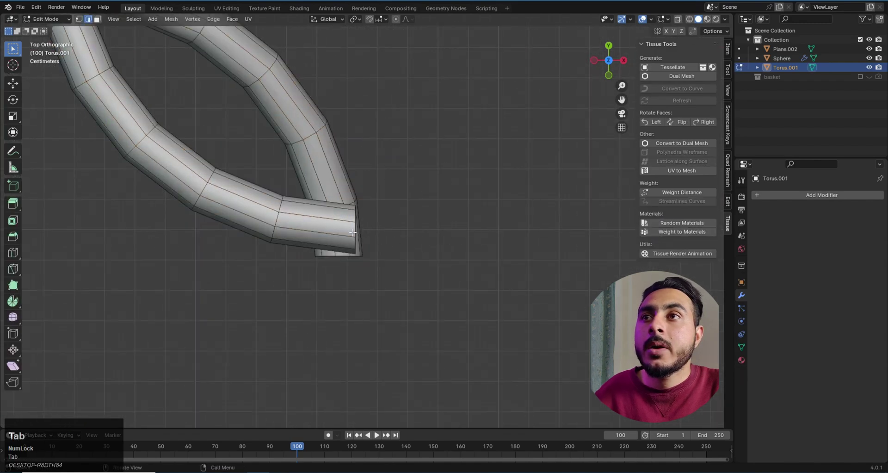
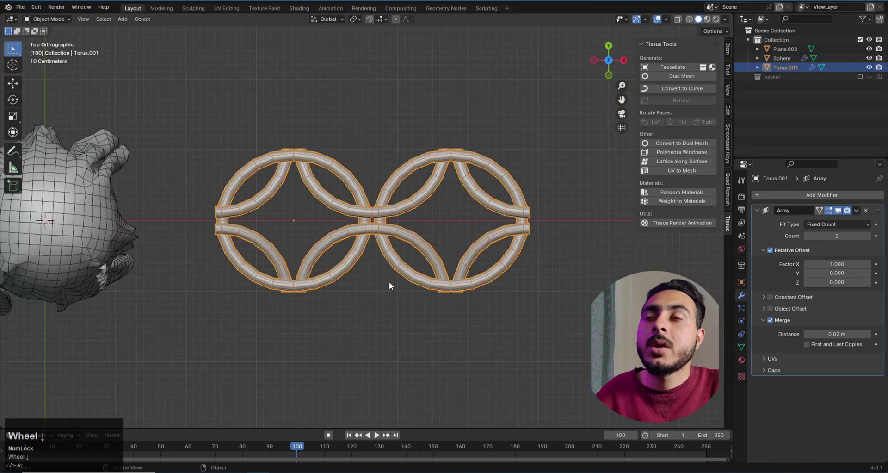
Test a second Array modifier with a Y offset to preview the tile repeating as a grid.
{"action": "middle_click", "coordinate": [381, 275]}
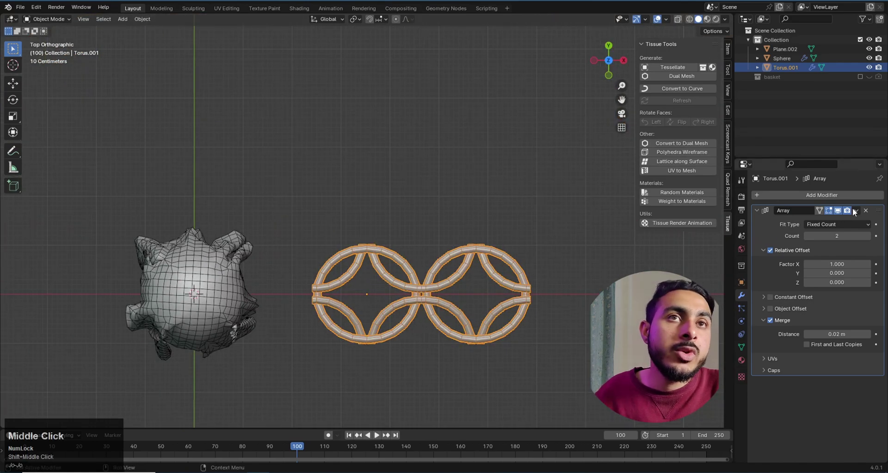
{"action": "left_click", "coordinate": [862, 214]}
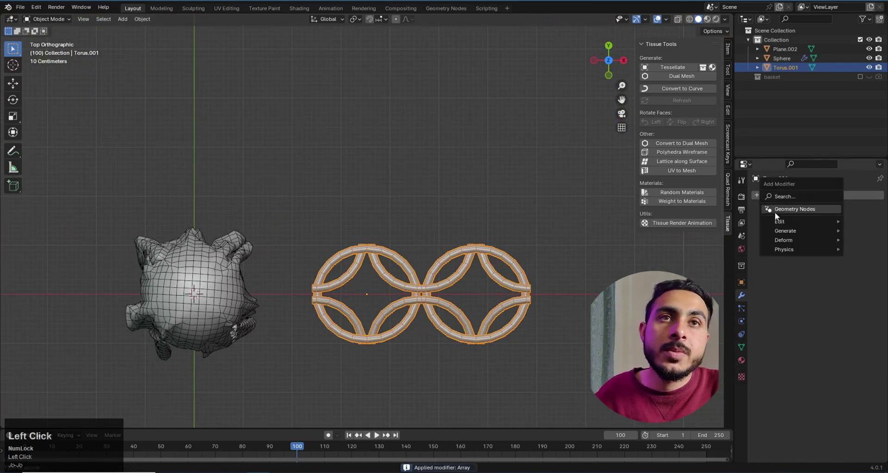
{"action": "key", "text": "ctrl+z"}
{"action": "left_click", "coordinate": [860, 214]}
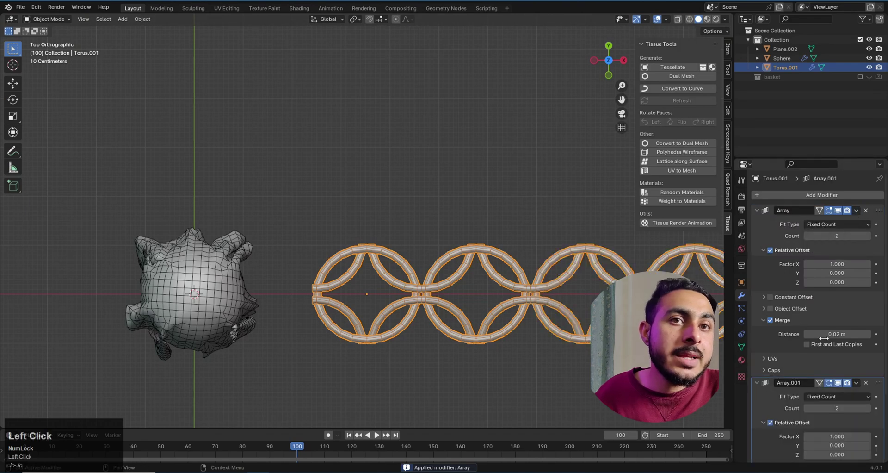
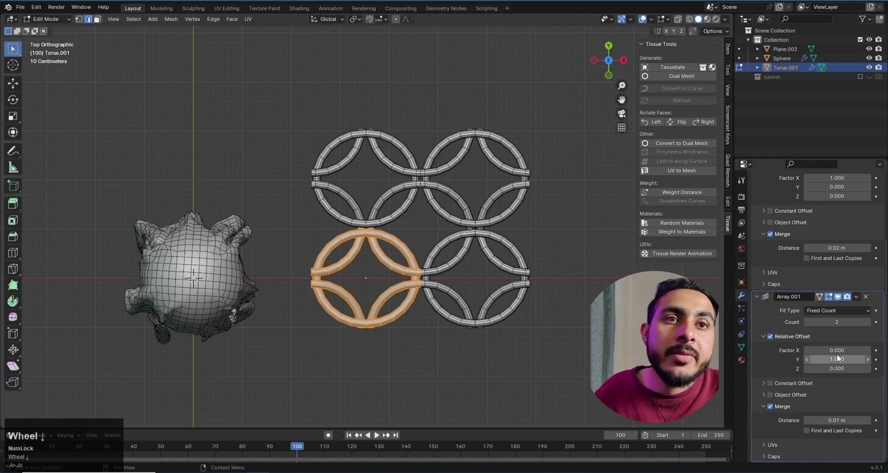
{"action": "left_click", "coordinate": [873, 364]}
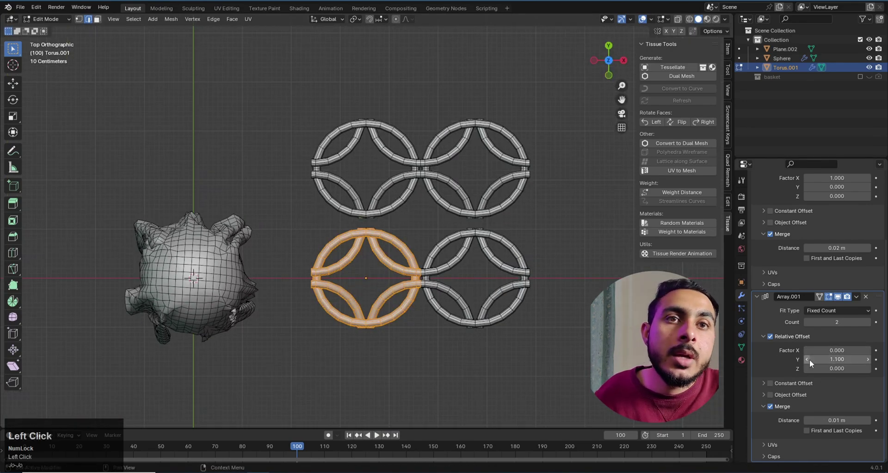
Revert to a single circular ring tile carrying no modifiers.
{"action": "scroll", "scroll_direction": "up", "scroll_amount": 3}
{"action": "key", "text": "Tab"}
{"action": "left_click", "coordinate": [205, 232]}
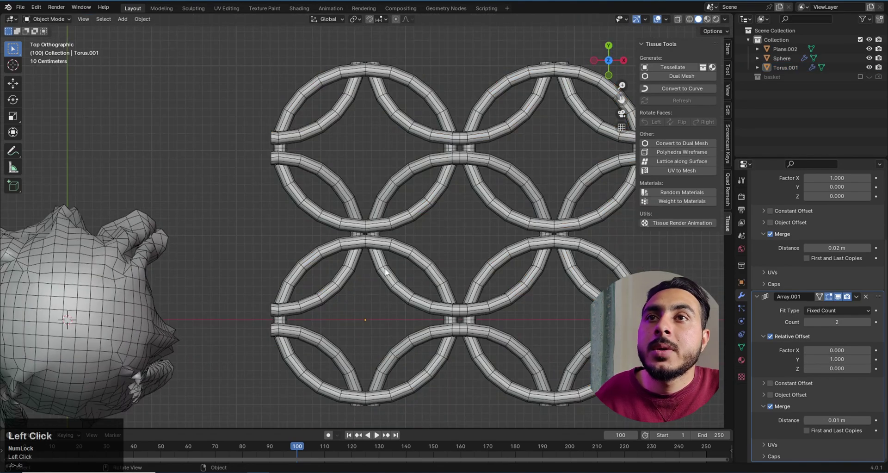
{"action": "scroll", "scroll_direction": "down", "scroll_amount": 3}
{"action": "middle_click", "coordinate": [406, 256]}
{"action": "left_click", "coordinate": [873, 303]}
{"action": "scroll", "scroll_direction": "up", "scroll_amount": 3}
{"action": "left_click", "coordinate": [875, 217]}
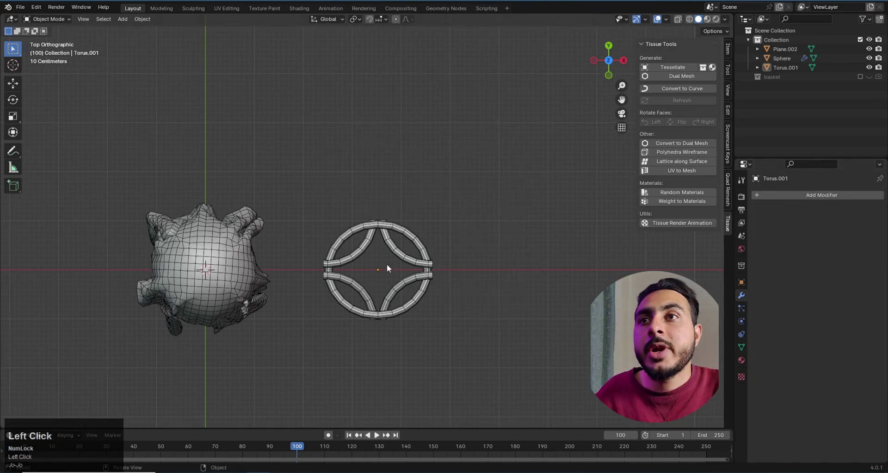
Select Torus.001 then Plane.002 and start Tissue Tessellate with Quad fill, Merge and Smooth Shading.
{"action": "key", "text": "ctrl+a"}
{"action": "left_click", "coordinate": [464, 278]}
{"action": "middle_click", "coordinate": [430, 305]}
{"action": "middle_click", "coordinate": [388, 237]}
{"action": "middle_click", "coordinate": [417, 252]}
{"action": "scroll", "scroll_direction": "up", "scroll_amount": 3}
{"action": "key", "text": "g"}
{"action": "right_click", "coordinate": [484, 289]}
{"action": "left_click_drag", "start_coordinate": [280, 261], "coordinate": [669, 137]}
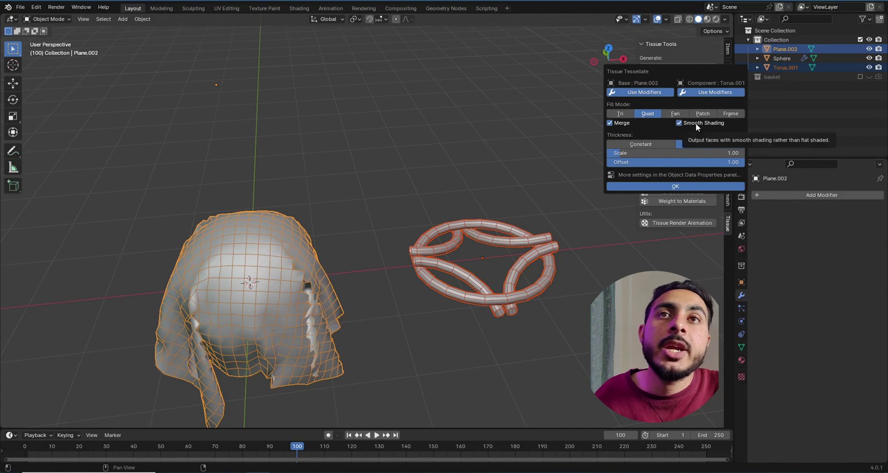
Confirm the Tessellate settings to generate the chainmail rings over the sphere.
{"action": "left_click", "coordinate": [688, 187]}
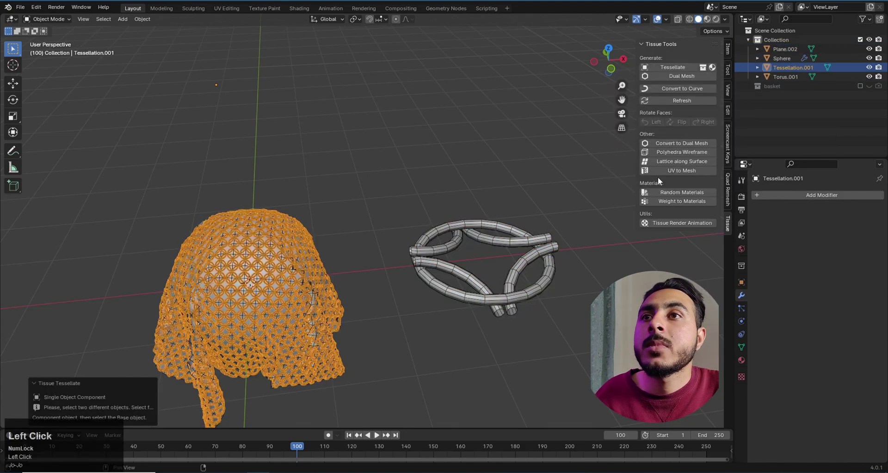
{"action": "middle_click", "coordinate": [420, 241]}
{"action": "left_click", "coordinate": [454, 257]}
{"action": "middle_click", "coordinate": [340, 249]}
{"action": "scroll", "scroll_direction": "up", "scroll_amount": 3}
{"action": "key", "text": "q"}
{"action": "left_click", "coordinate": [464, 214]}
{"action": "scroll", "scroll_direction": "down", "scroll_amount": 3}
{"action": "middle_click", "coordinate": [492, 213]}
{"action": "scroll", "scroll_direction": "up", "scroll_amount": 3}
{"action": "left_click", "coordinate": [399, 235]}
Orbit and zoom around the generated chainmail to inspect how the rings interlock.
{"action": "key", "text": "h"}
{"action": "scroll", "scroll_direction": "down", "scroll_amount": 3}
{"action": "middle_click", "coordinate": [459, 245]}
{"action": "scroll", "scroll_direction": "up", "scroll_amount": 3}
{"action": "middle_click", "coordinate": [518, 234]}
{"action": "scroll", "scroll_direction": "up", "scroll_amount": 3}
{"action": "middle_click", "coordinate": [518, 237]}
{"action": "scroll", "scroll_direction": "down", "scroll_amount": 3}
{"action": "middle_click", "coordinate": [501, 234]}
{"action": "scroll", "scroll_direction": "up", "scroll_amount": 3}
{"action": "middle_click", "coordinate": [403, 226]}
{"action": "scroll", "scroll_direction": "up", "scroll_amount": 3}
{"action": "left_click", "coordinate": [500, 202]}
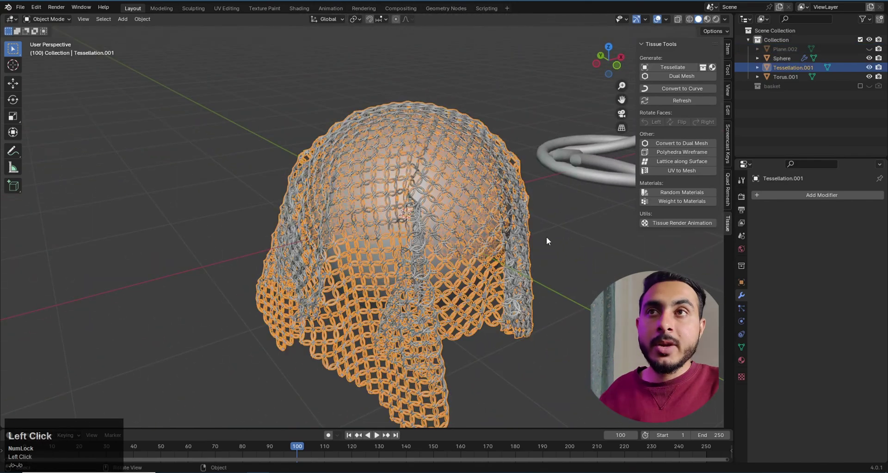
{"action": "scroll", "scroll_direction": "down", "scroll_amount": 3}
{"action": "middle_click", "coordinate": [537, 218]}
{"action": "scroll", "scroll_direction": "up", "scroll_amount": 3}
{"action": "middle_click", "coordinate": [529, 239]}
{"action": "left_click", "coordinate": [508, 227]}
{"action": "key", "text": "g"}
{"action": "right_click", "coordinate": [520, 236]}
{"action": "middle_click", "coordinate": [503, 264]}
{"action": "scroll", "scroll_direction": "up", "scroll_amount": 3}
{"action": "left_click", "coordinate": [392, 257]}
{"action": "key", "text": "g"}
{"action": "right_click", "coordinate": [414, 241]}
Hide the original cloth plane Plane.002 and select the chainmail object.
{"action": "left_click", "coordinate": [486, 236]}
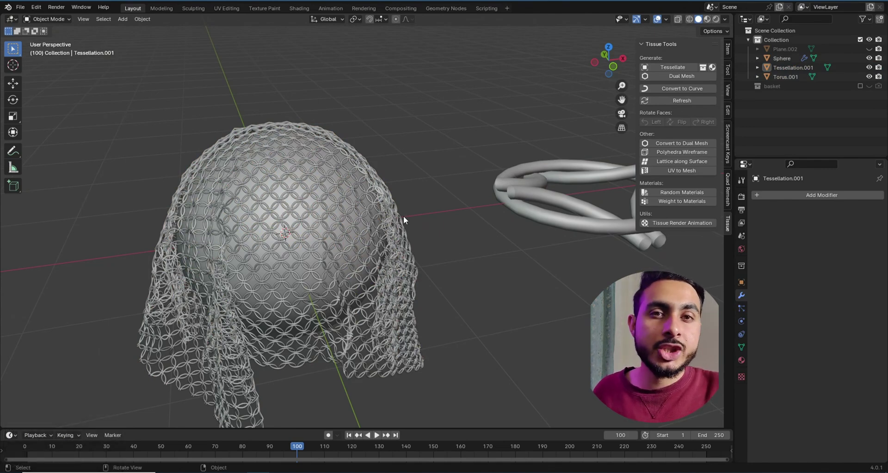
{"action": "left_click", "coordinate": [339, 235]}
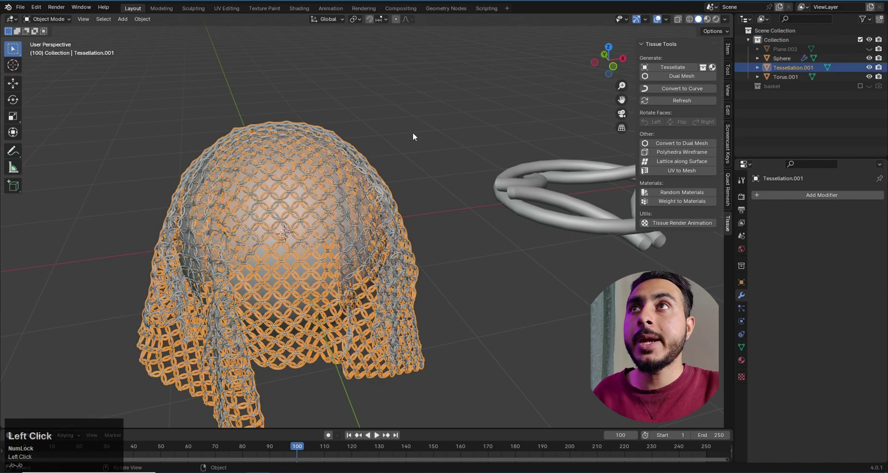
{"action": "middle_click", "coordinate": [461, 187]}
{"action": "scroll", "scroll_direction": "up", "scroll_amount": 3}
{"action": "middle_click", "coordinate": [493, 187]}
Create a new material for the chainmail and set its Principled BSDF Metallic to 1.
{"action": "middle_click", "coordinate": [471, 146]}
{"action": "left_click_drag", "start_coordinate": [443, 162], "coordinate": [708, 85]}
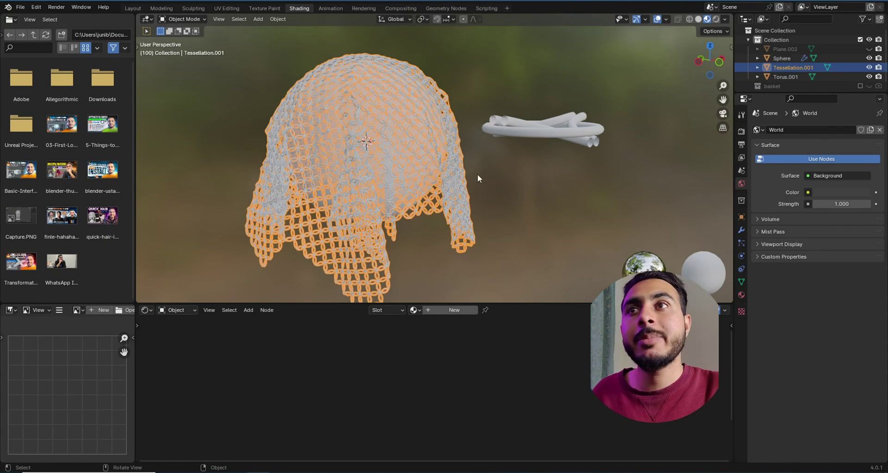
{"action": "left_click", "coordinate": [503, 193]}
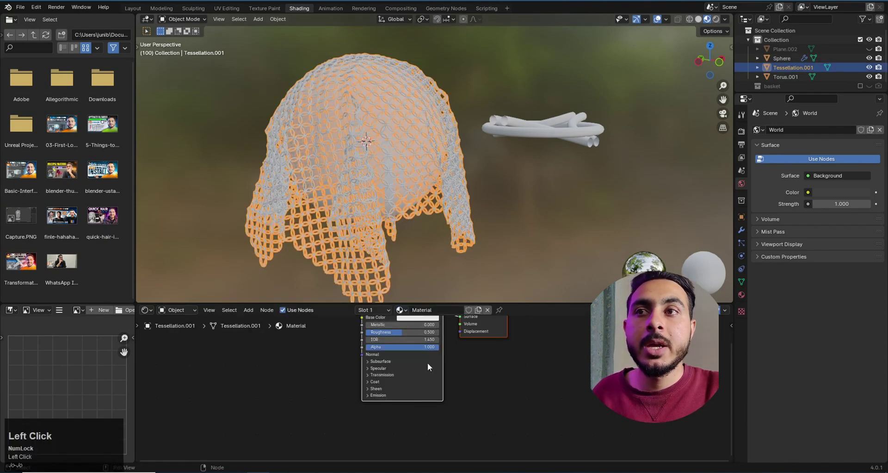
{"action": "scroll", "scroll_direction": "down", "scroll_amount": 3}
{"action": "middle_click", "coordinate": [510, 398]}
{"action": "scroll", "scroll_direction": "up", "scroll_amount": 3}
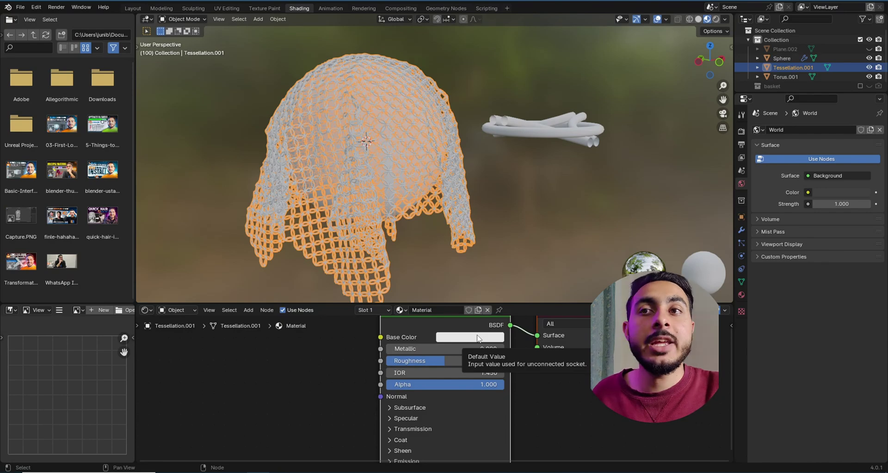
{"action": "left_click", "coordinate": [478, 337]}
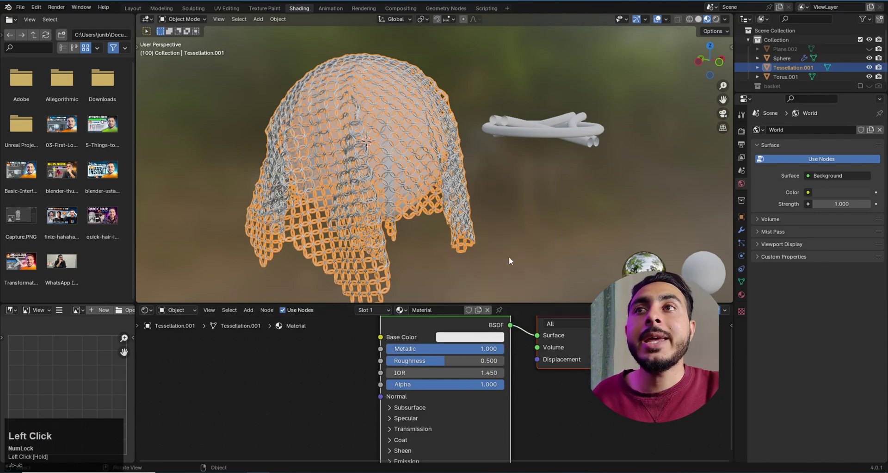
{"action": "middle_click", "coordinate": [467, 251]}
{"action": "middle_click", "coordinate": [456, 244]}
{"action": "left_click", "coordinate": [429, 213]}
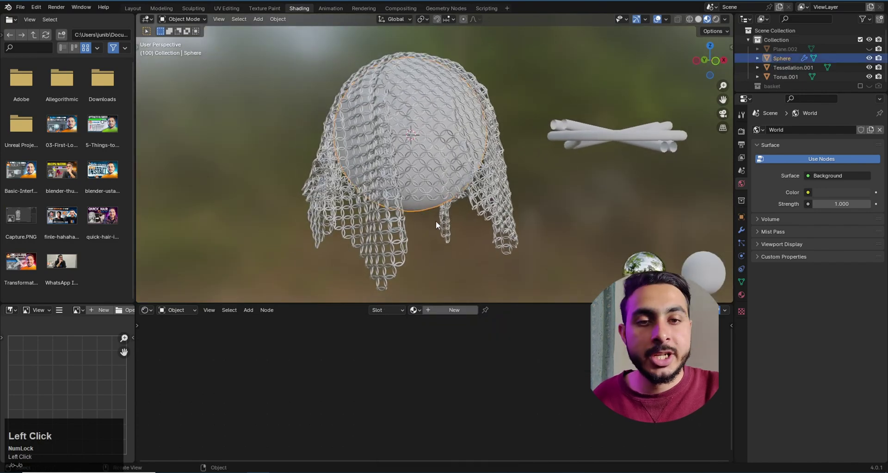